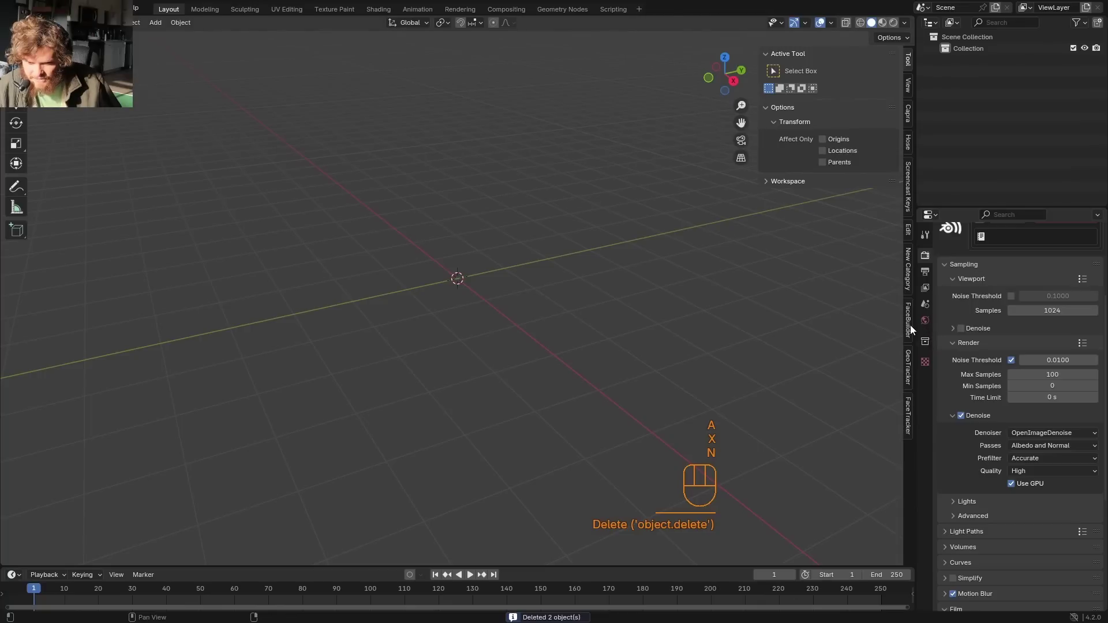
# Create a new generic FaceBuilder head from the N-panel FaceBuilder tab
pyautogui.click(914, 329)
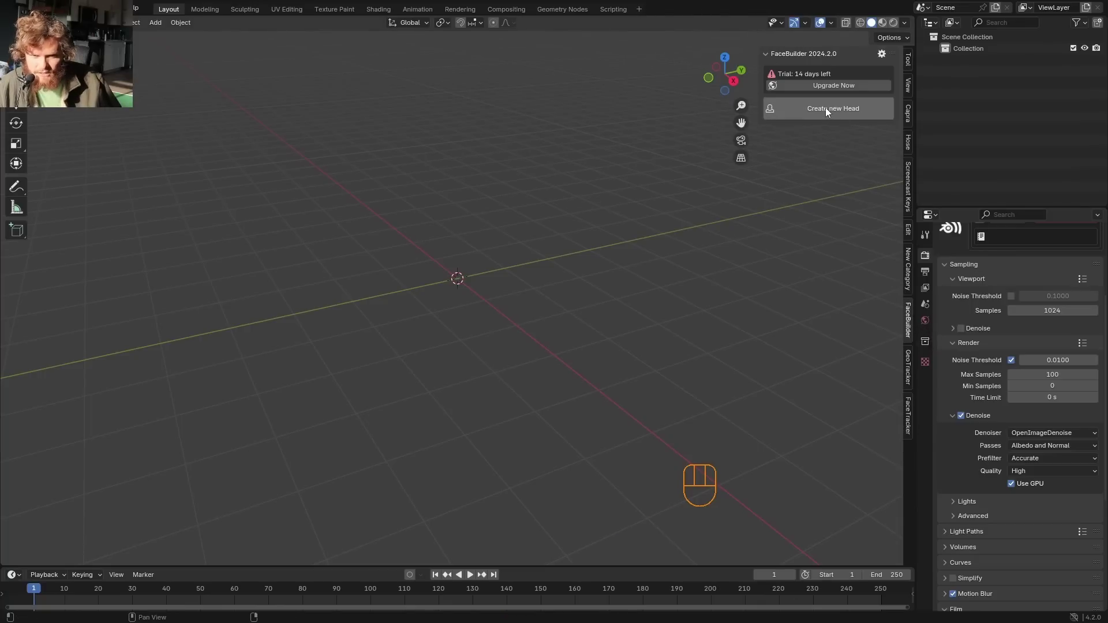
pyautogui.click(829, 111)
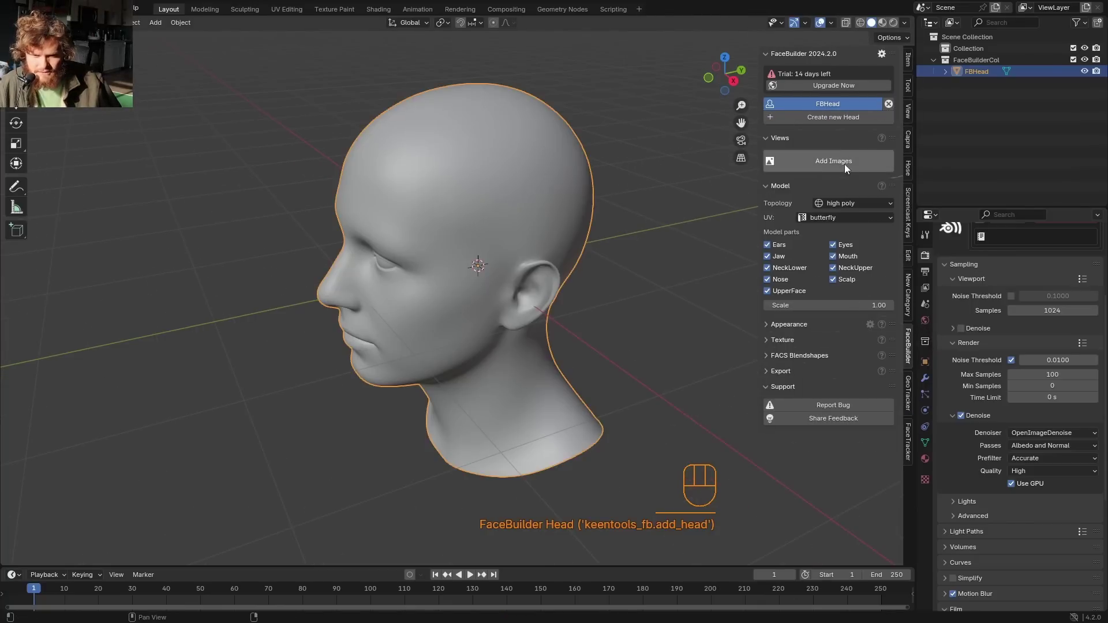
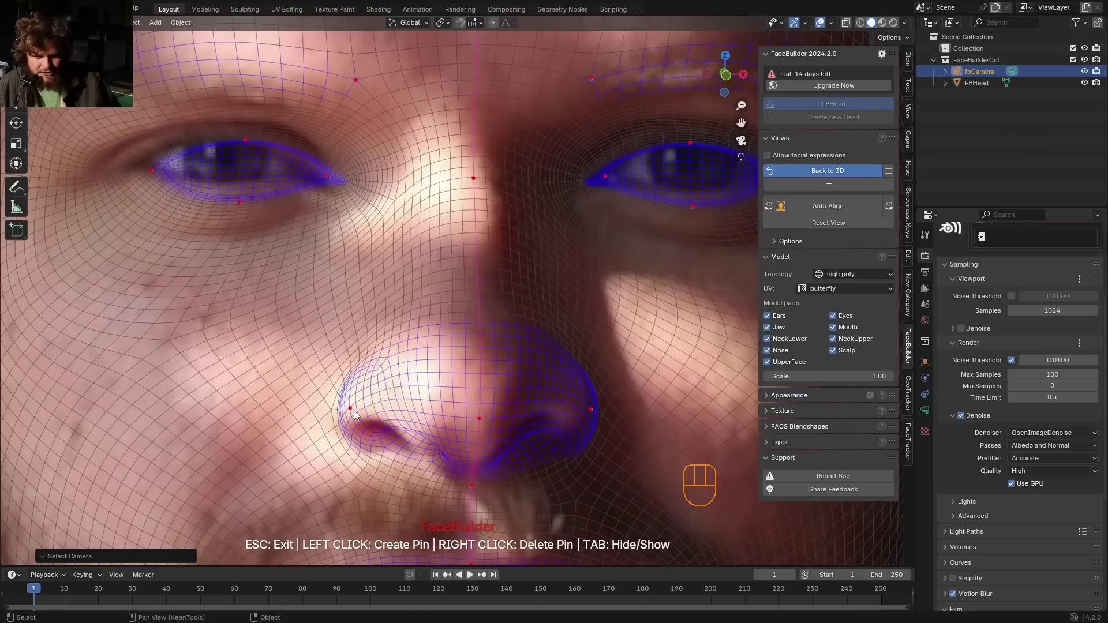
# Disable Estimate focal length in Options and fix Focal Length at 40 mm
pyautogui.click(356, 414)
pyautogui.press('ctrl+z')
pyautogui.click(240, 204)
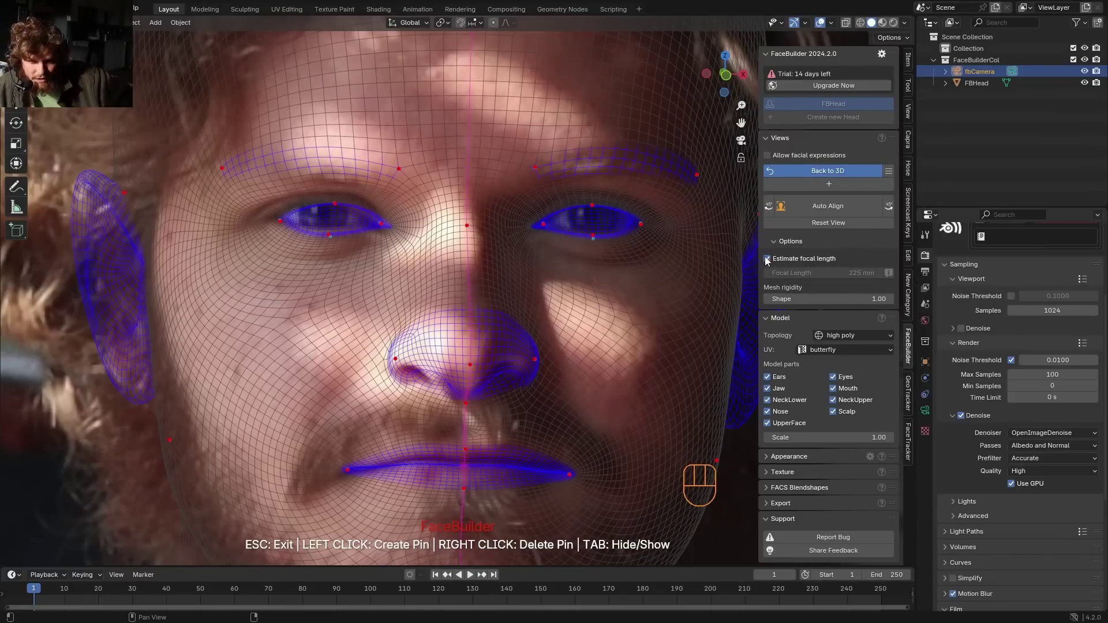
pyautogui.click(771, 263)
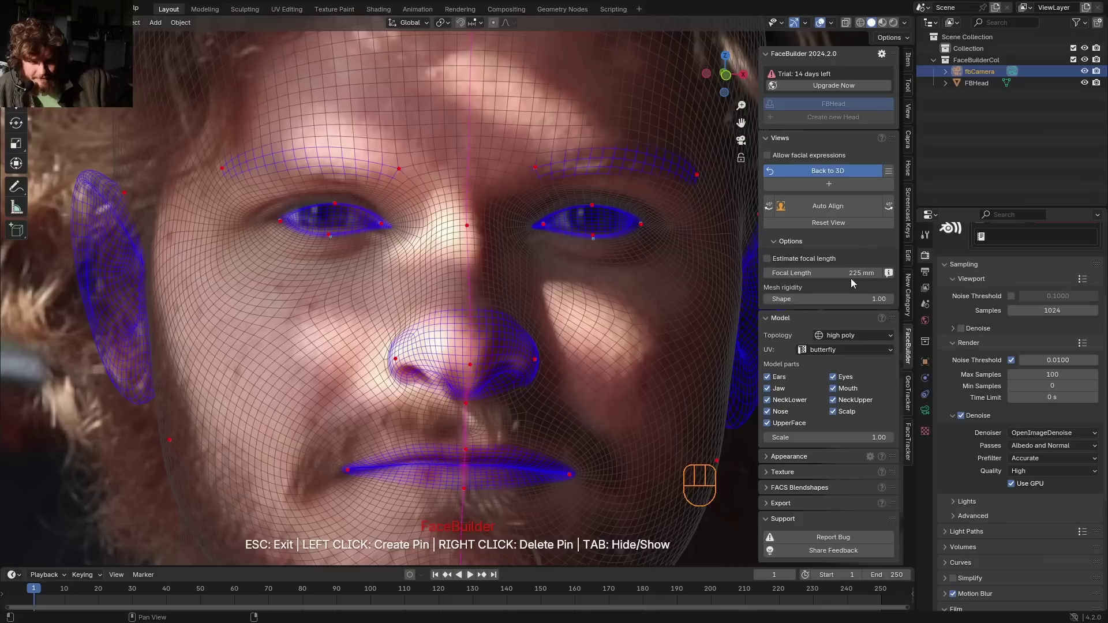
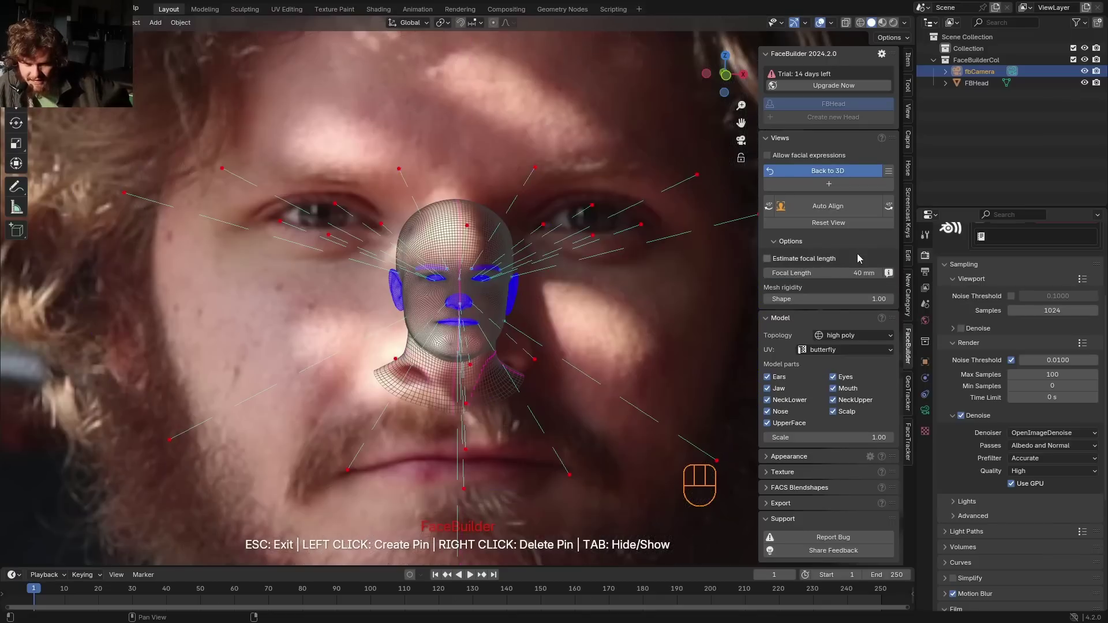
pyautogui.click(835, 212)
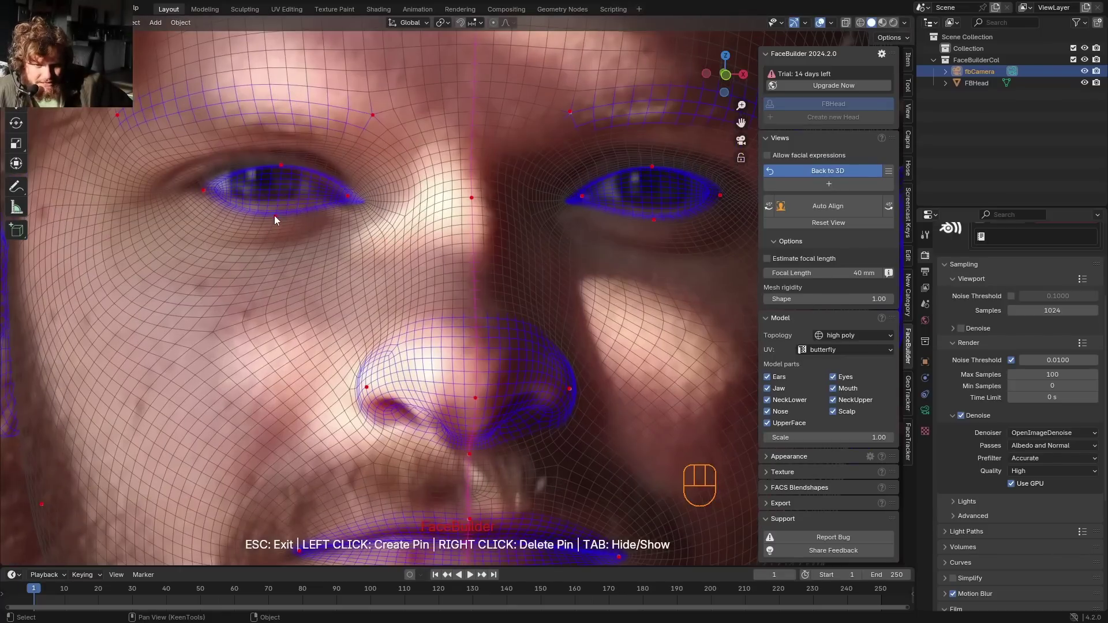
# Switch off Ears, NeckLower, NeckUpper and Scalp so only the face mask remains
pyautogui.click(278, 220)
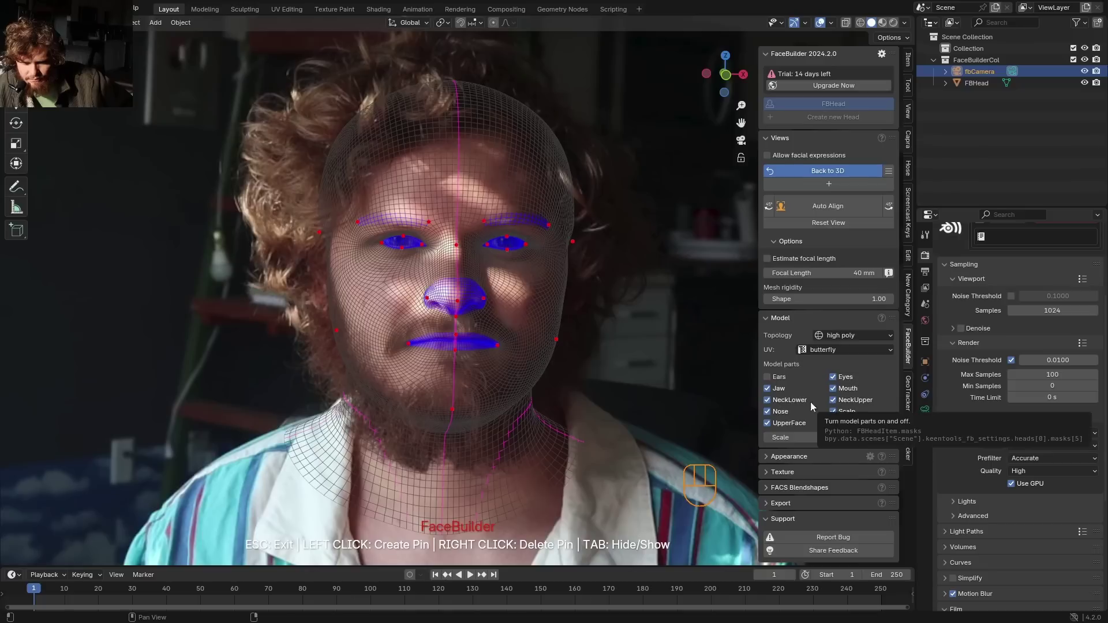
pyautogui.moveTo(772, 405); pyautogui.dragTo(599, 199)
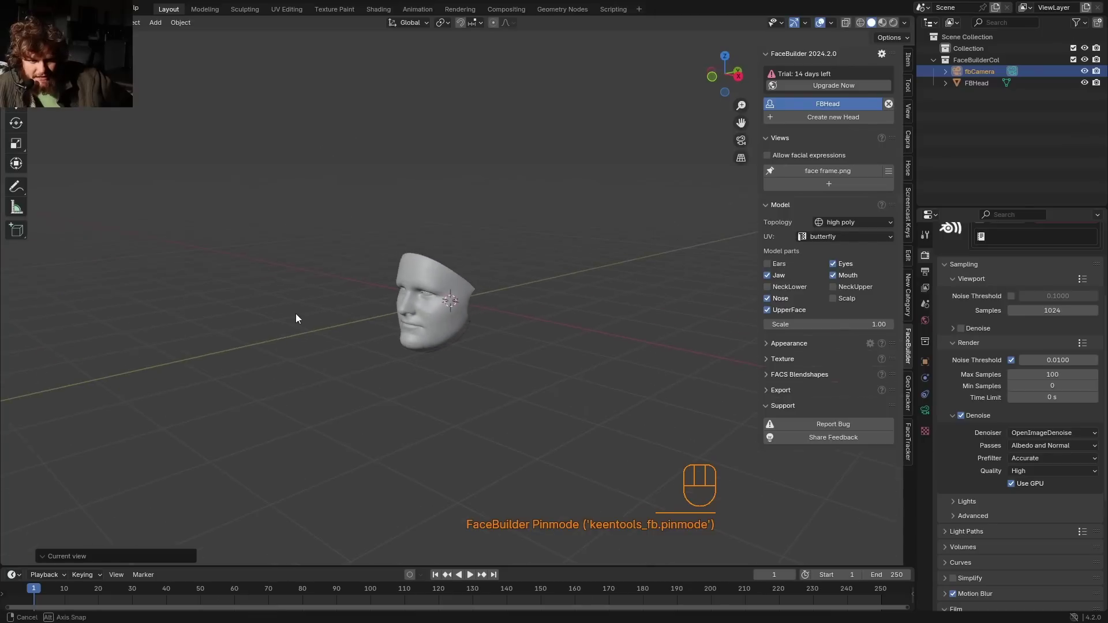
# Create a new FaceTracker in the FaceTracker tab with FBHead as its head input
pyautogui.press('d')
pyautogui.press('d')
pyautogui.press('d')
pyautogui.press('ctrl+z')
pyautogui.press('d')
pyautogui.press('d')
pyautogui.click(178, 355)
pyautogui.press('d')
pyautogui.press('d')
pyautogui.press('d')
pyautogui.press('d')
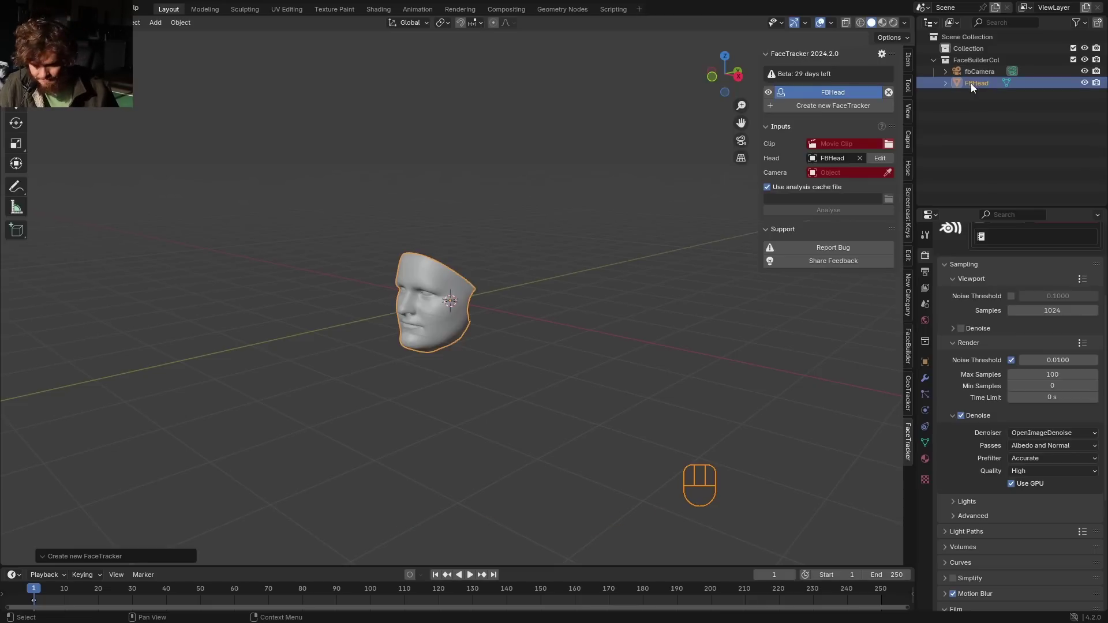
# Browse for the face footage clip to load into the FaceTracker
pyautogui.click(914, 394)
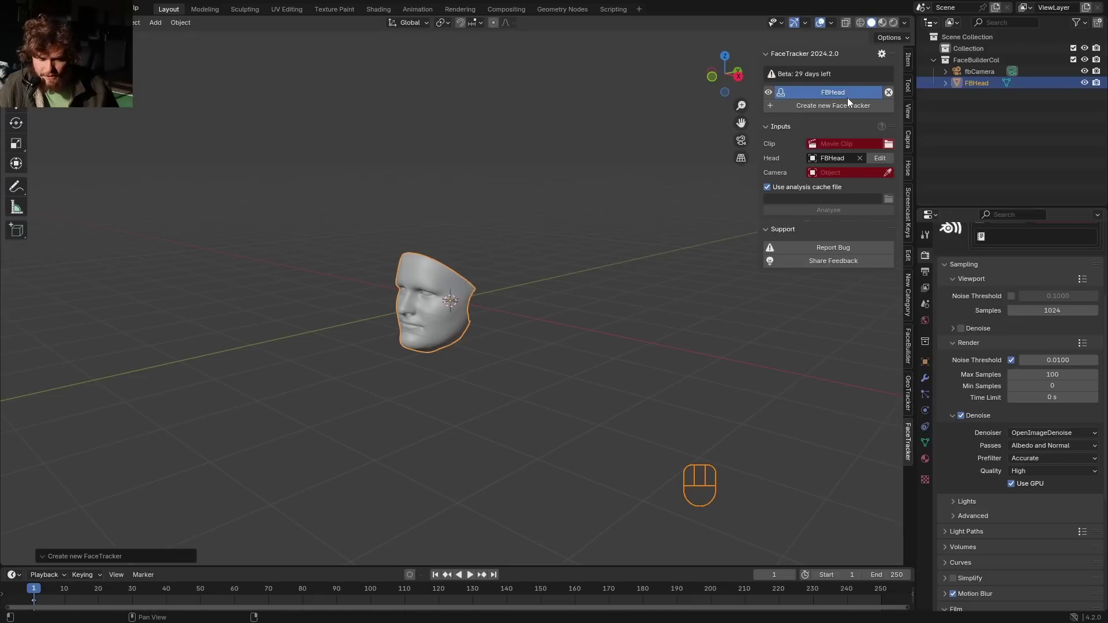
pyautogui.click(895, 148)
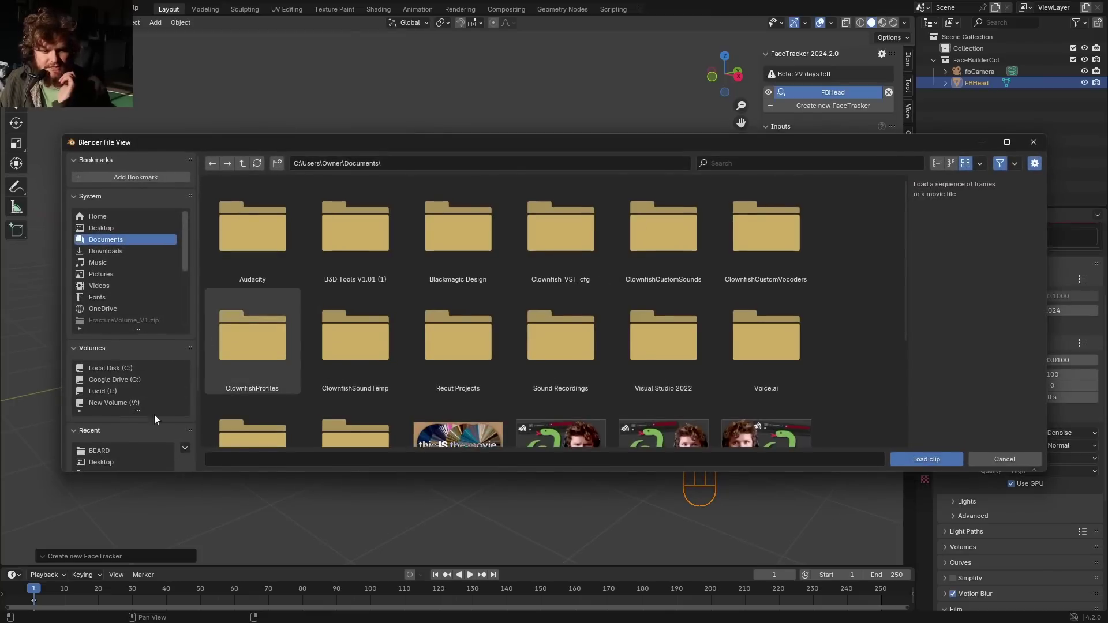
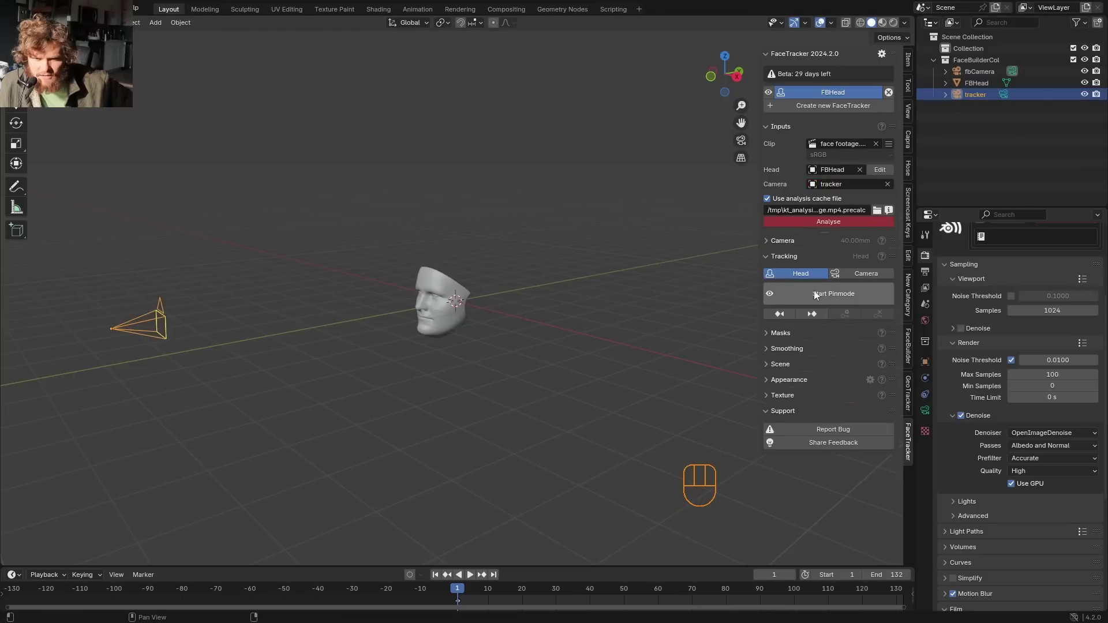
# Start pin mode and frame the footage with the head mesh over the face
pyautogui.click(817, 294)
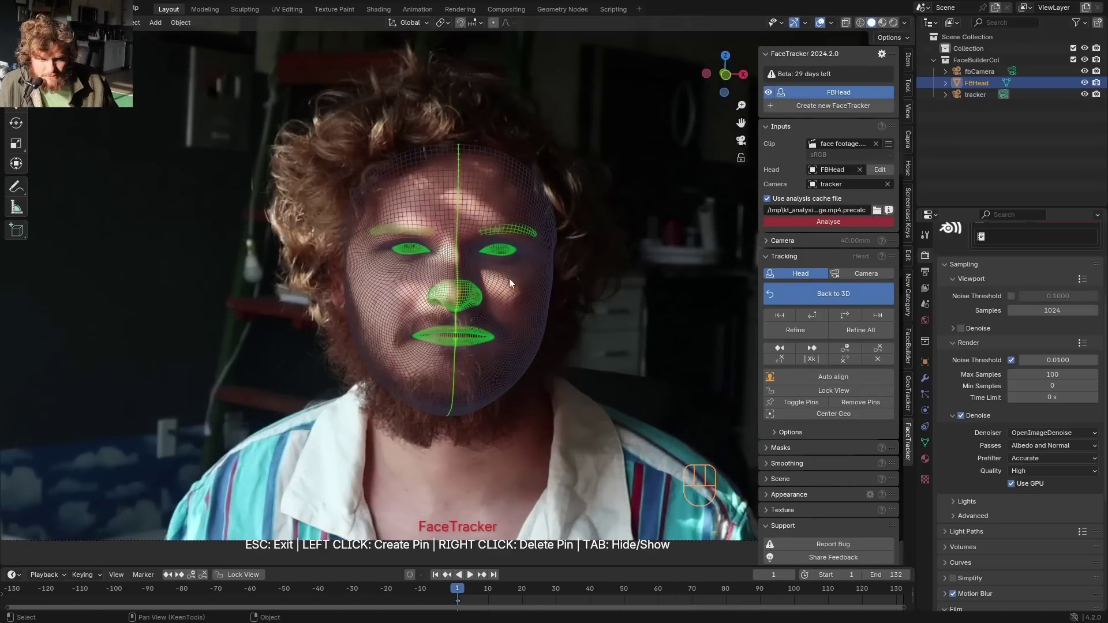
pyautogui.click(504, 301)
pyautogui.moveTo(624, 287); pyautogui.dragTo(689, 244)
pyautogui.press('ctrl+z')
pyautogui.press('ctrl+z')
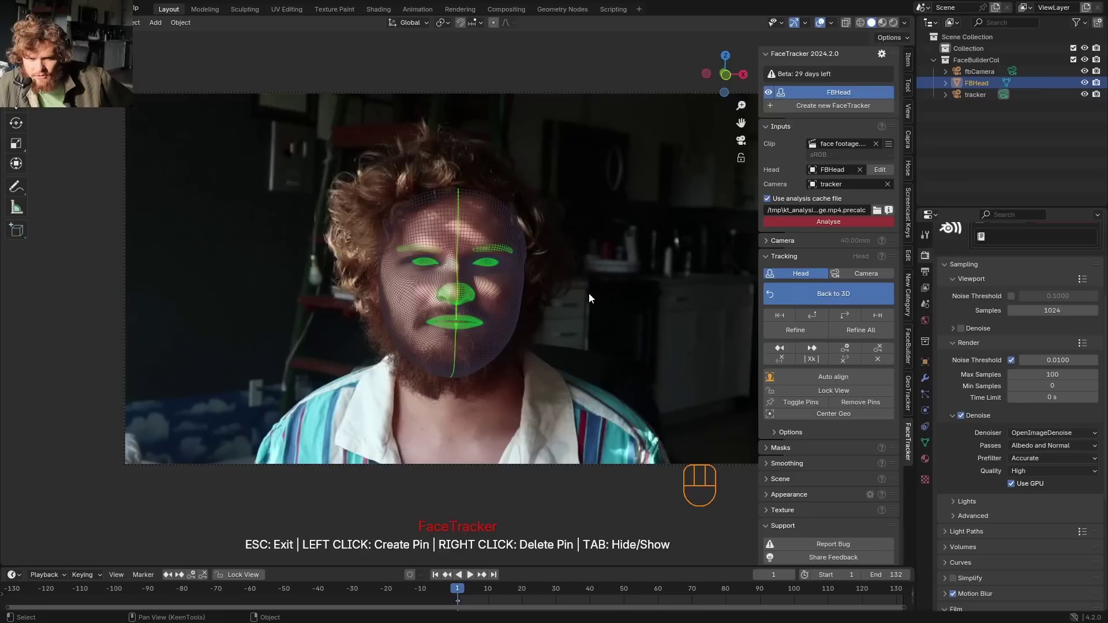
# Analyse all the footage frames so the FBHead mask aligns on frame 1
pyautogui.moveTo(850, 226); pyautogui.dragTo(835, 249)
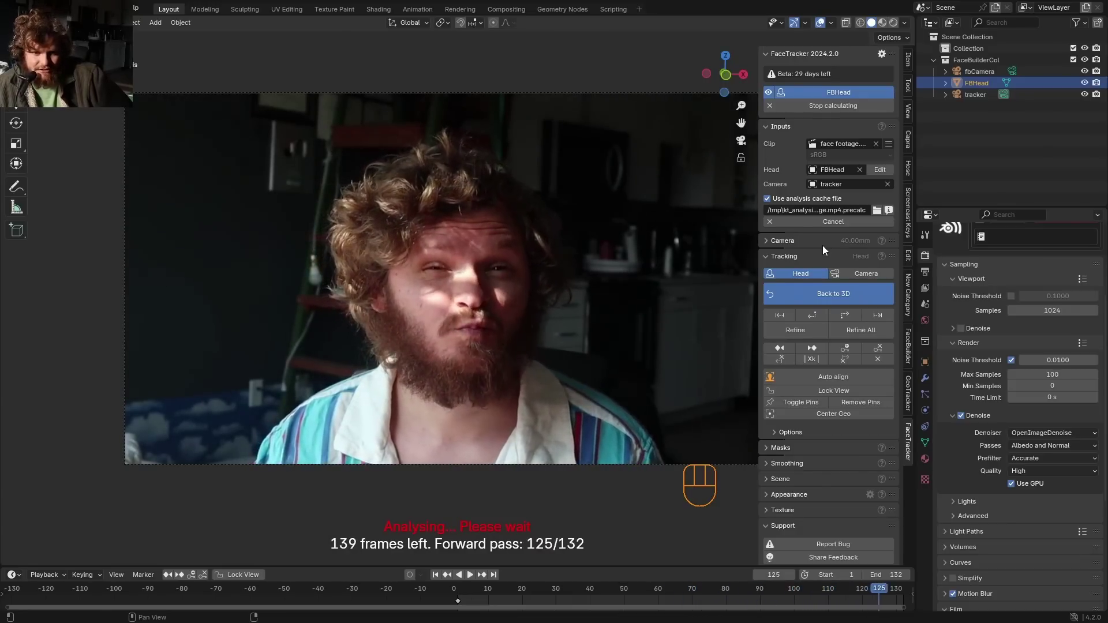
pyautogui.click(306, 593)
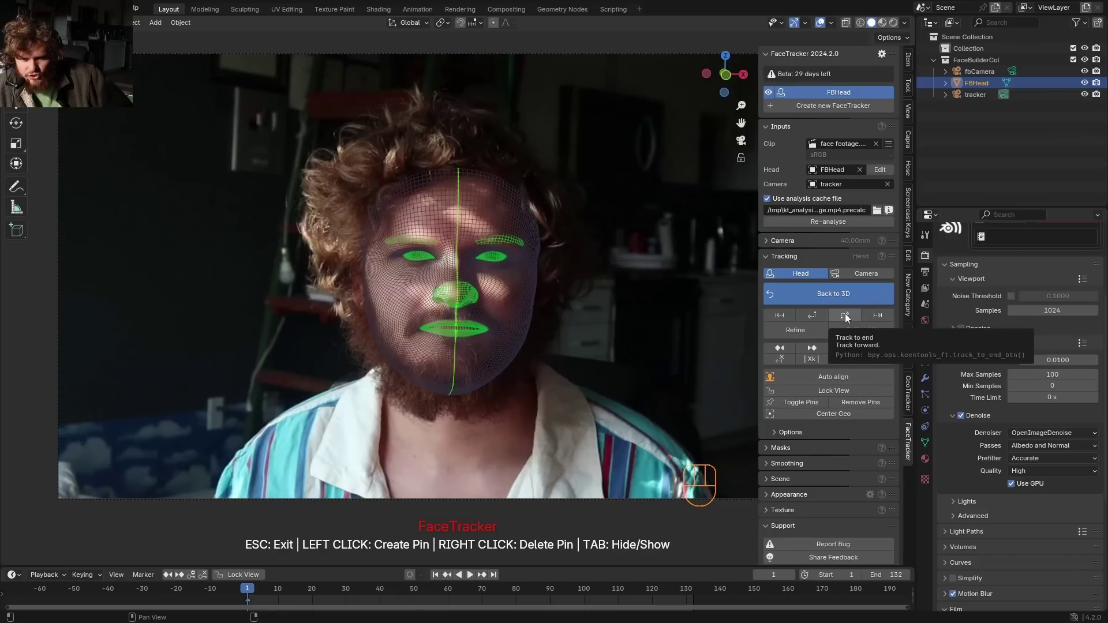
# Track the FBHead mask forward to the end of the 132-frame clip
pyautogui.click(849, 317)
pyautogui.moveTo(529, 232); pyautogui.dragTo(571, 268)
pyautogui.click(635, 264)
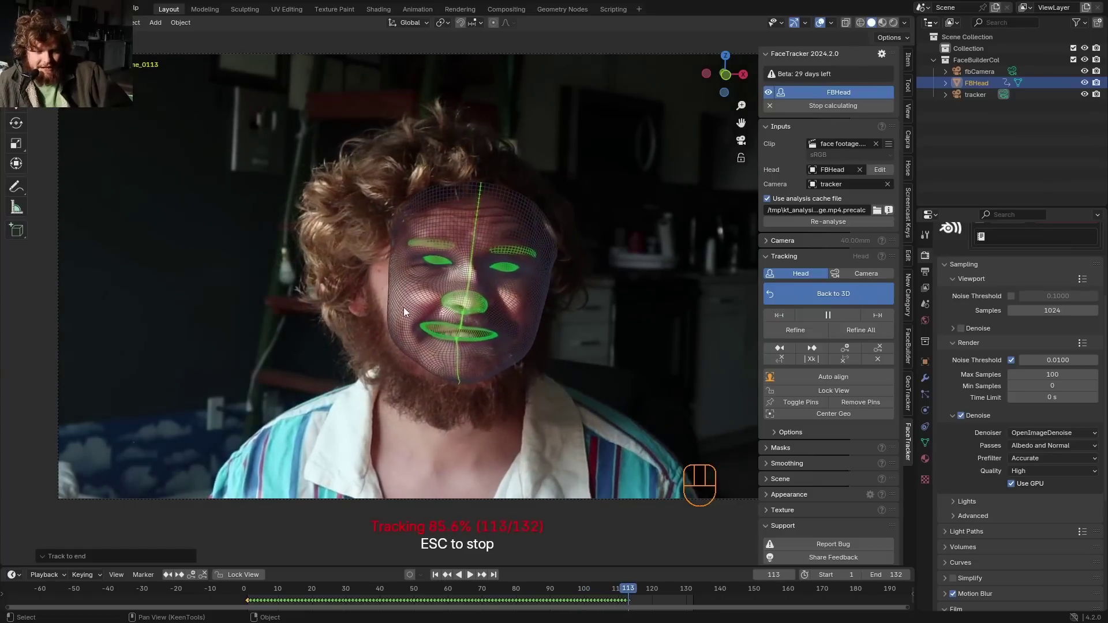
# Scrub and play back the tracked frames, then return to the 3D scene
pyautogui.moveTo(451, 390); pyautogui.dragTo(517, 605)
pyautogui.click(319, 614)
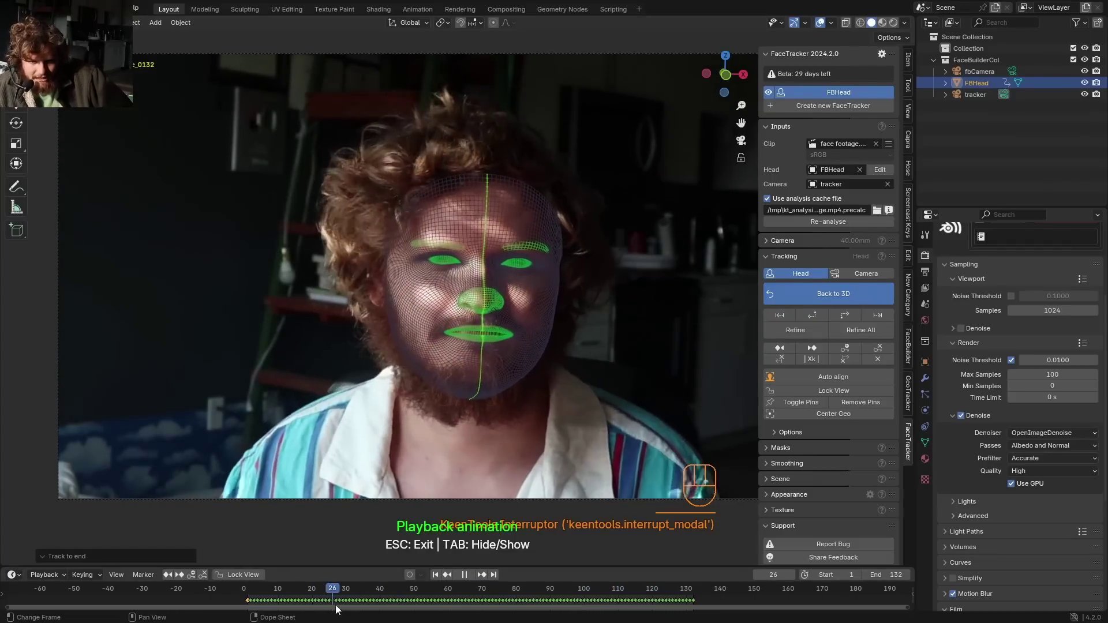
pyautogui.middleClick(504, 321)
pyautogui.middleClick(458, 314)
pyautogui.click(349, 591)
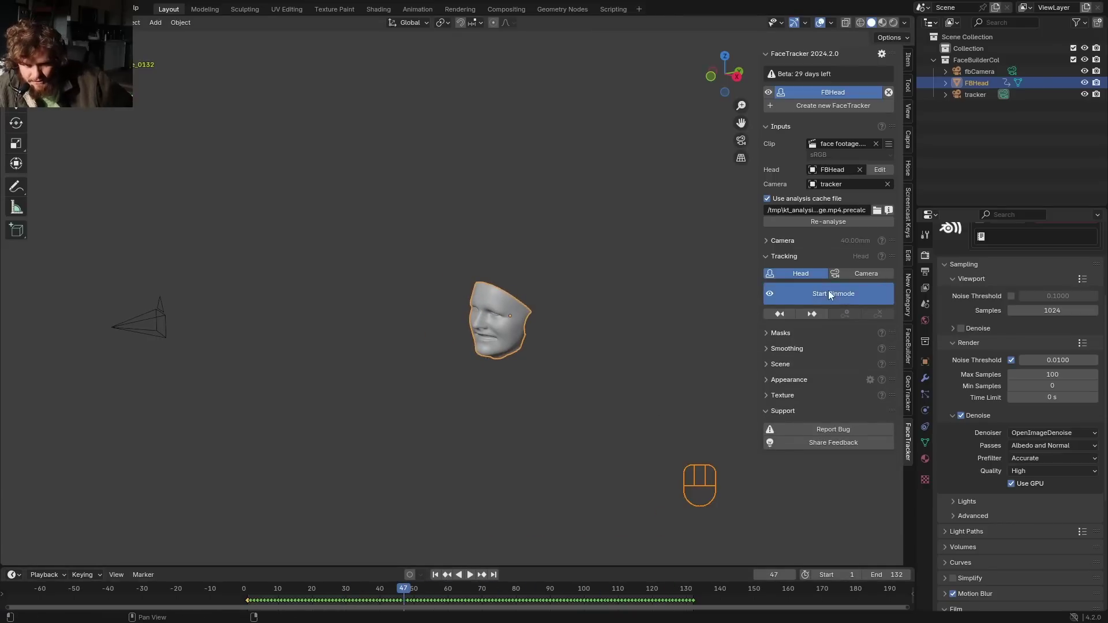
# Align the mesh over the face, pin eyes and brows, and detect the face on frame 50
pyautogui.moveTo(319, 591); pyautogui.dragTo(271, 592)
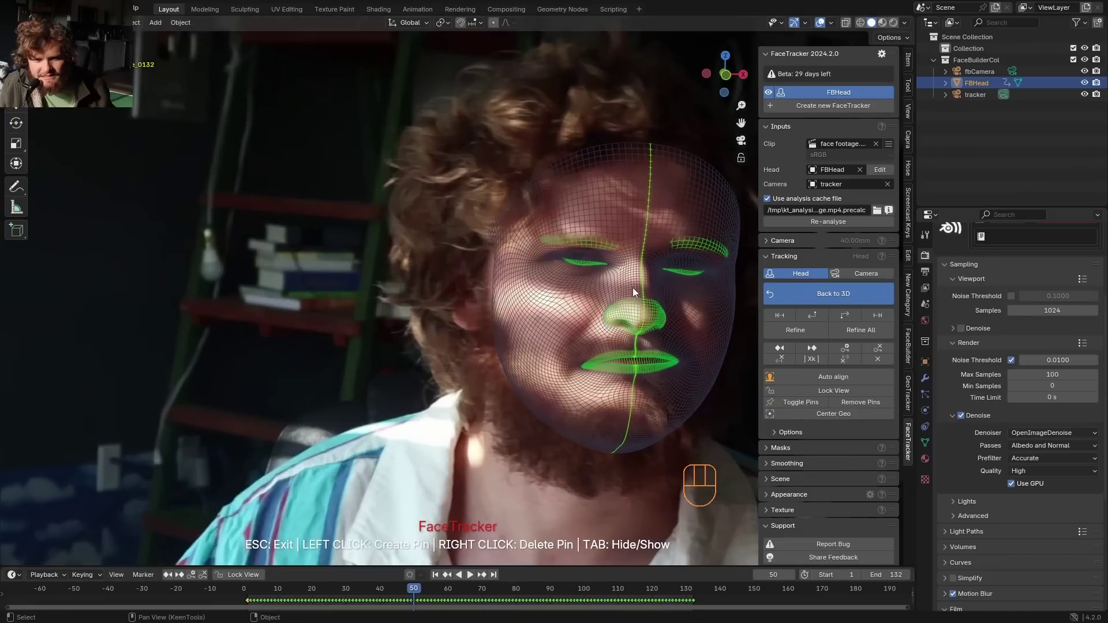
pyautogui.click(521, 593)
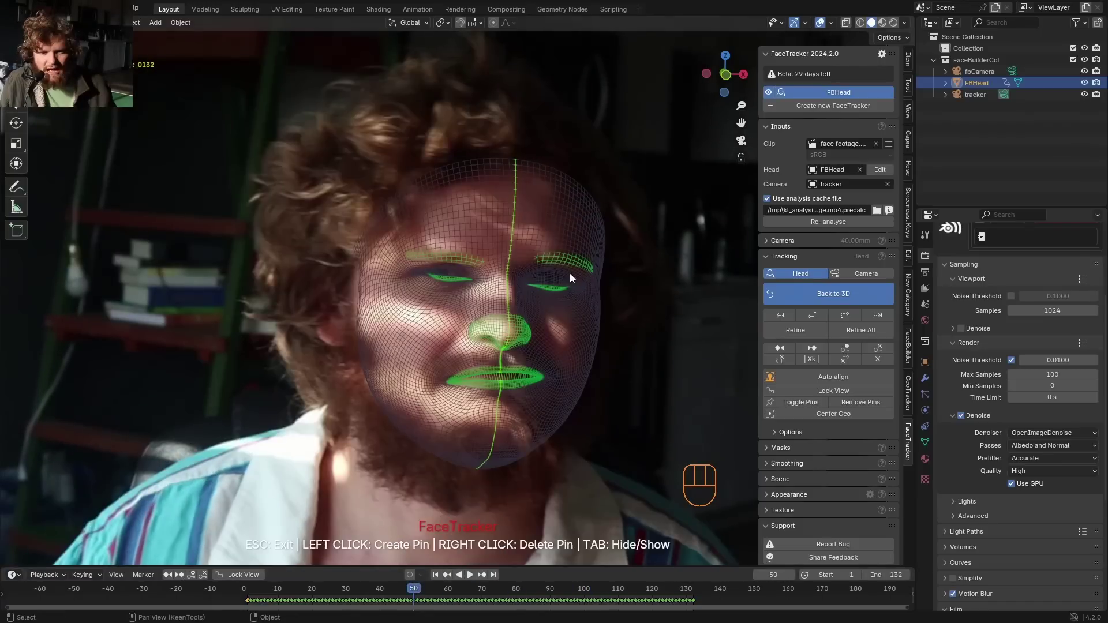
pyautogui.click(448, 559)
pyautogui.click(843, 383)
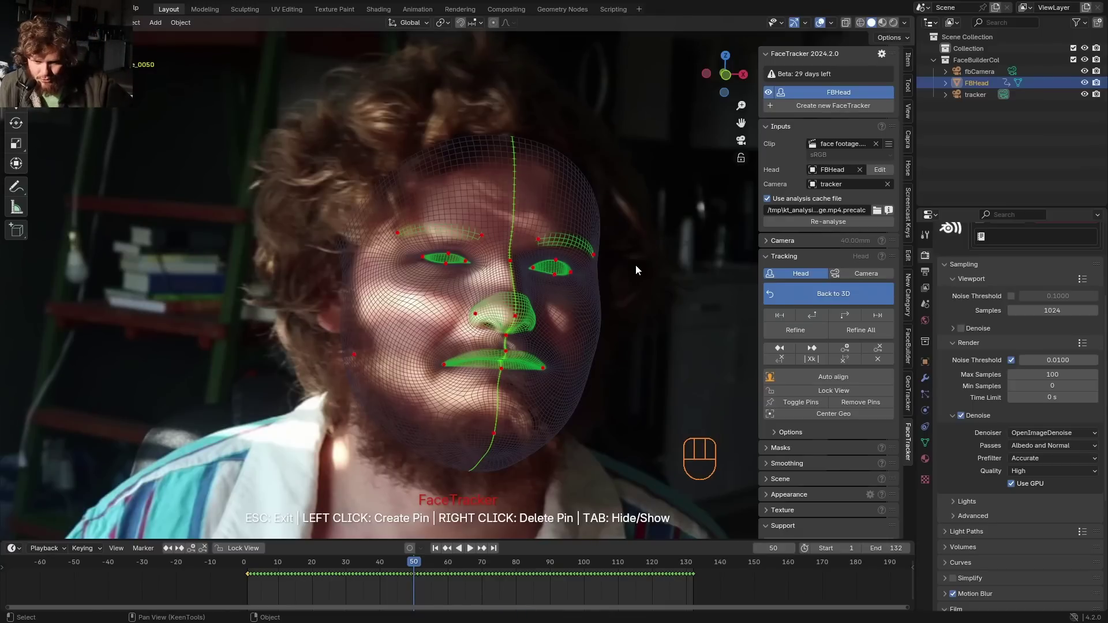
# Pin the face on frames 1 and 24 and refine the track between the keyframes
pyautogui.click(854, 345)
pyautogui.click(410, 597)
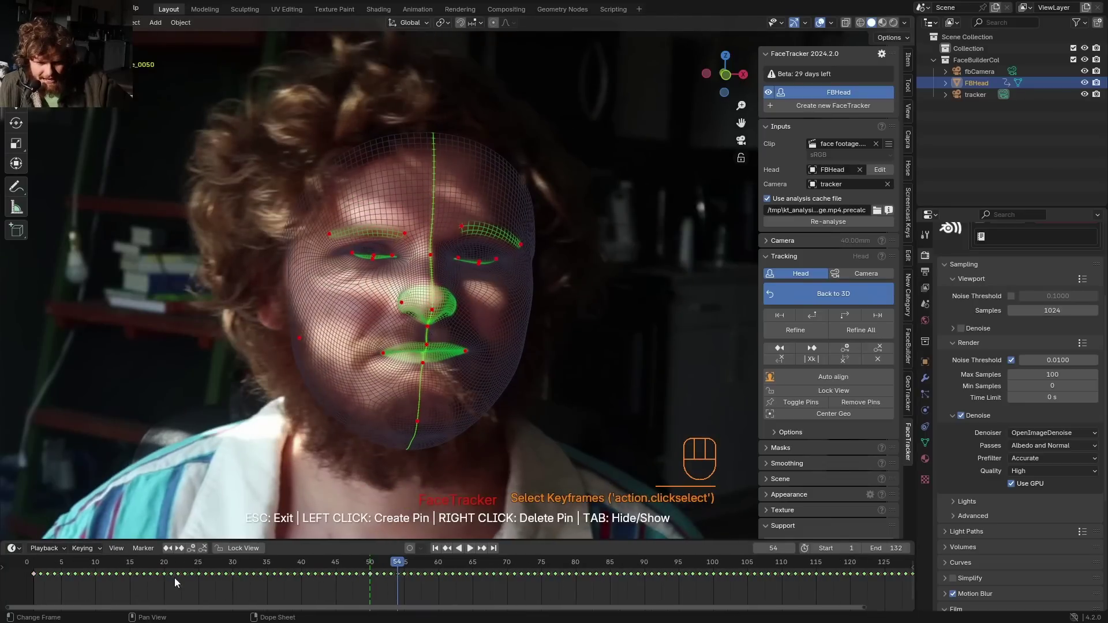
pyautogui.click(378, 564)
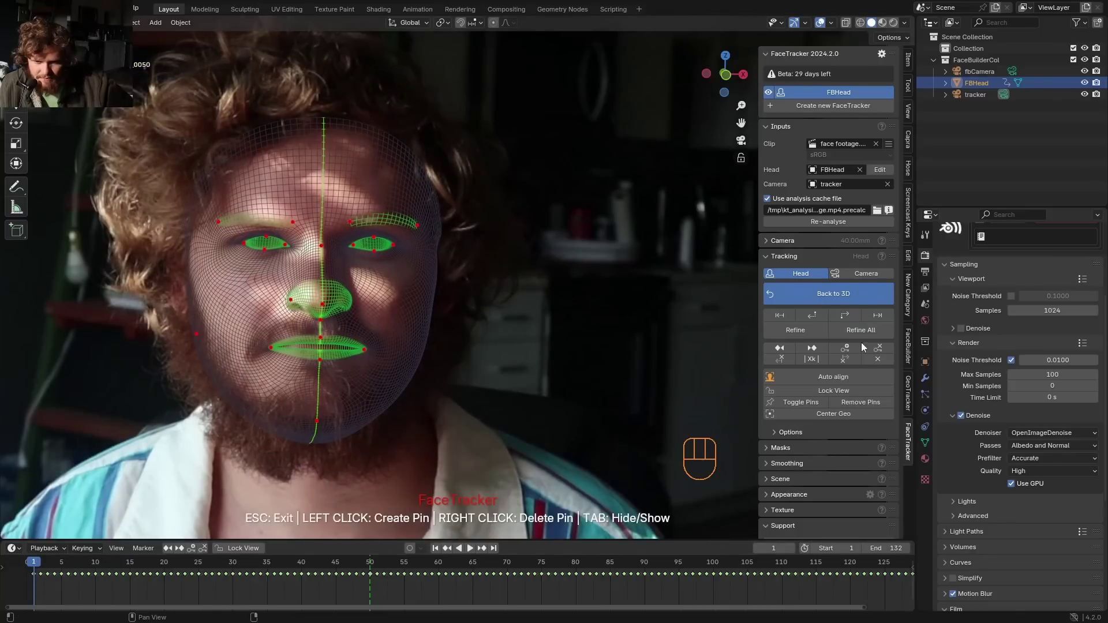
pyautogui.click(46, 569)
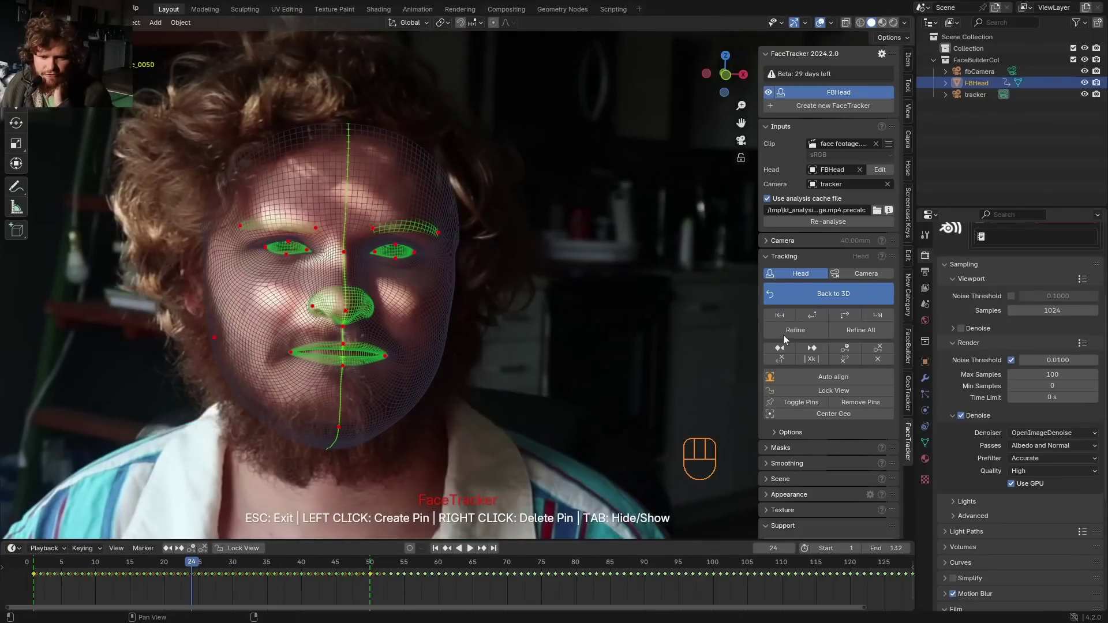
pyautogui.click(799, 342)
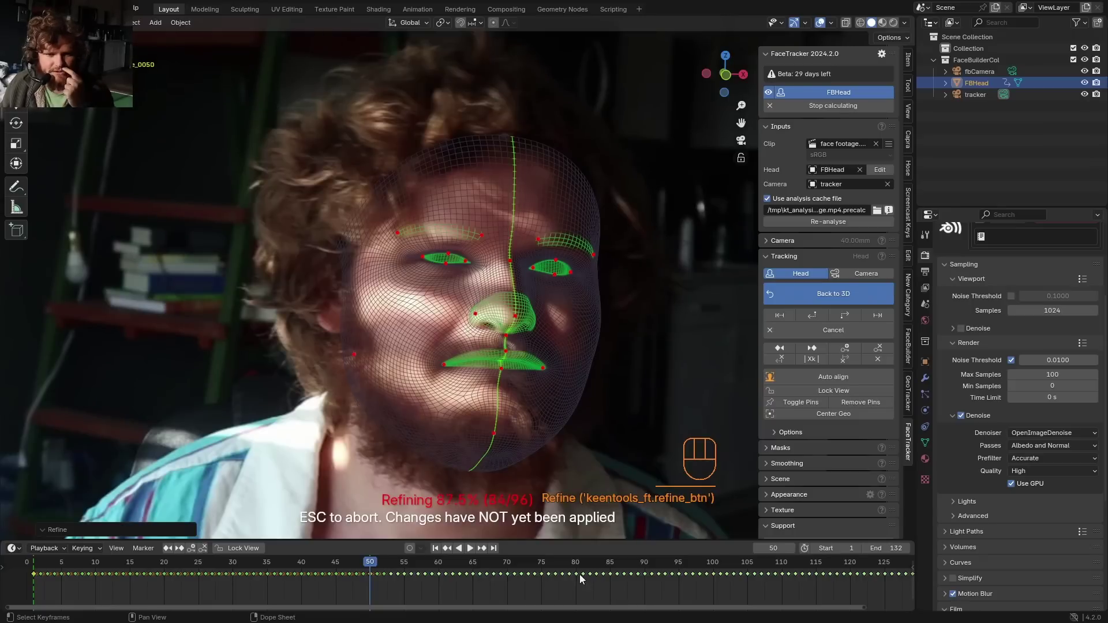
# Detect and pin the open-mouth expression, then move to the profile-view frame
pyautogui.click(341, 571)
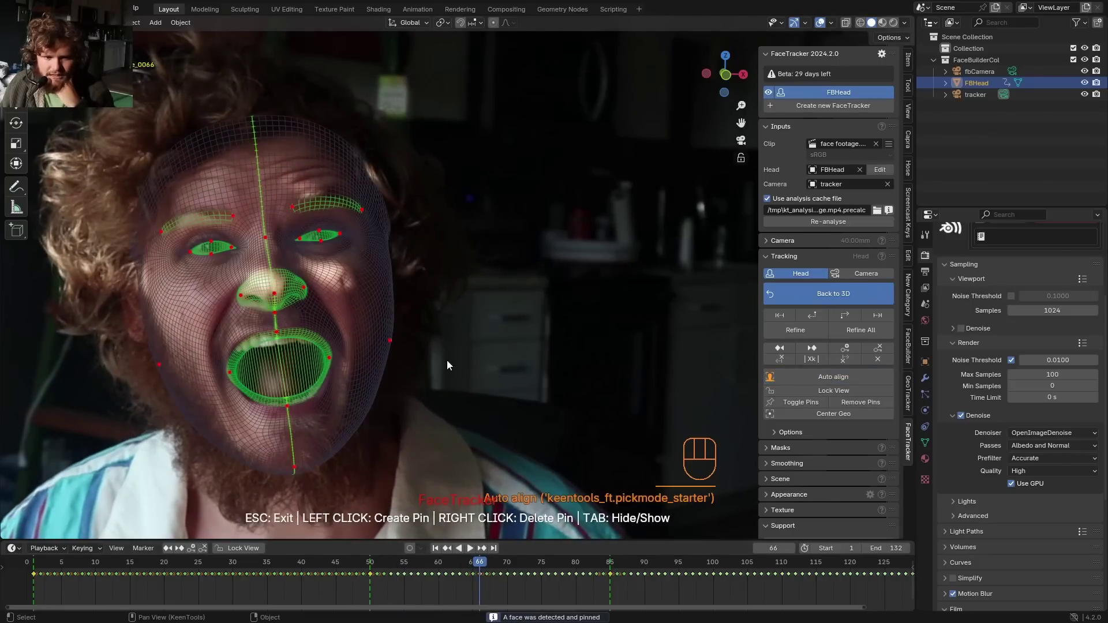
pyautogui.click(854, 348)
pyautogui.click(481, 566)
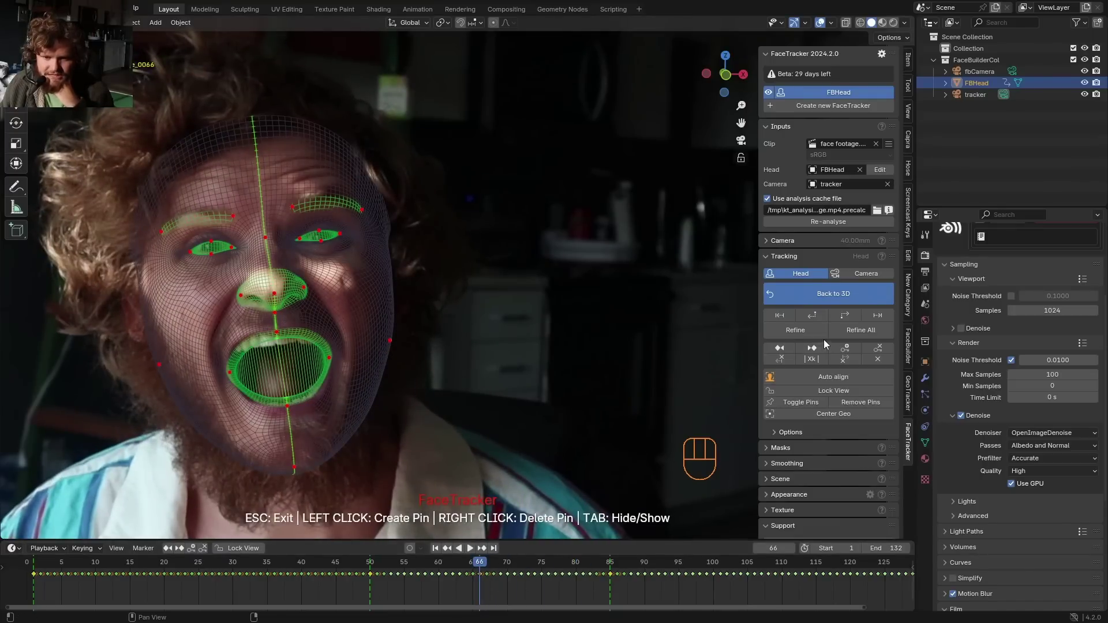
pyautogui.click(814, 334)
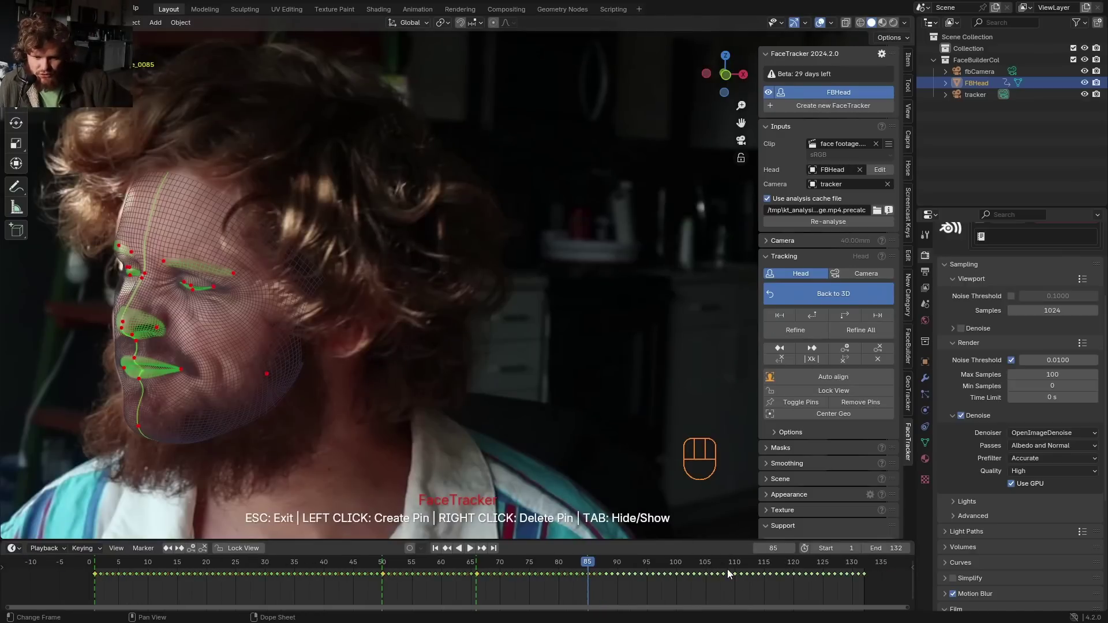
# Pin the face on frame 132 at the clip end and adjust the mesh fit there
pyautogui.click(740, 568)
pyautogui.moveTo(856, 383); pyautogui.dragTo(860, 355)
pyautogui.click(856, 566)
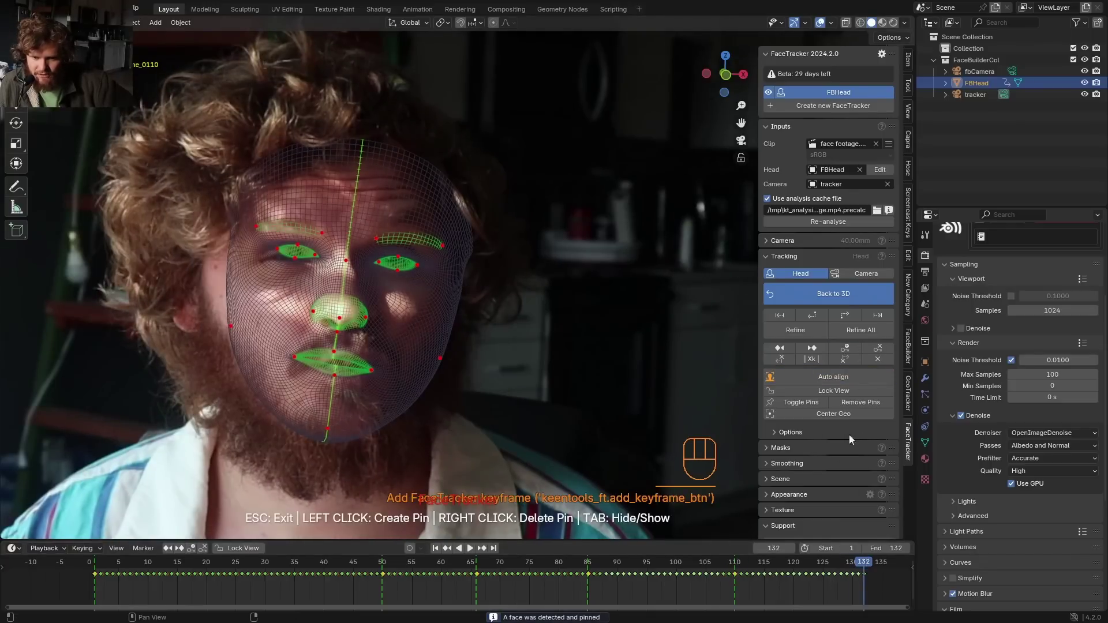
pyautogui.click(842, 380)
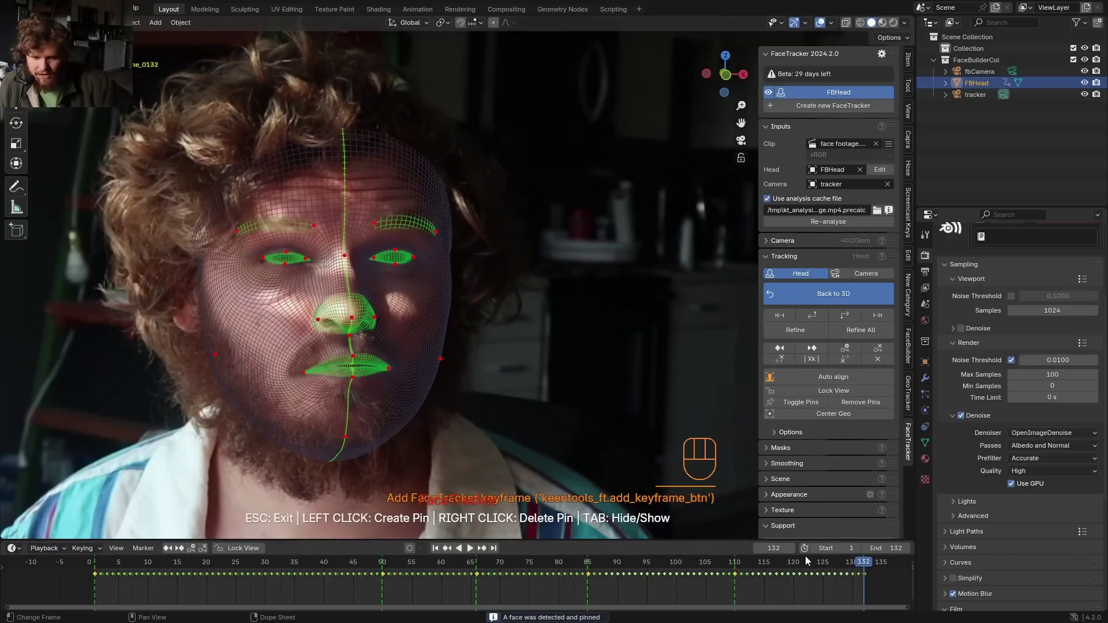
pyautogui.click(222, 565)
pyautogui.moveTo(843, 379); pyautogui.dragTo(849, 347)
# Pin the face on frame 57 and refine the track across the clip
pyautogui.click(872, 335)
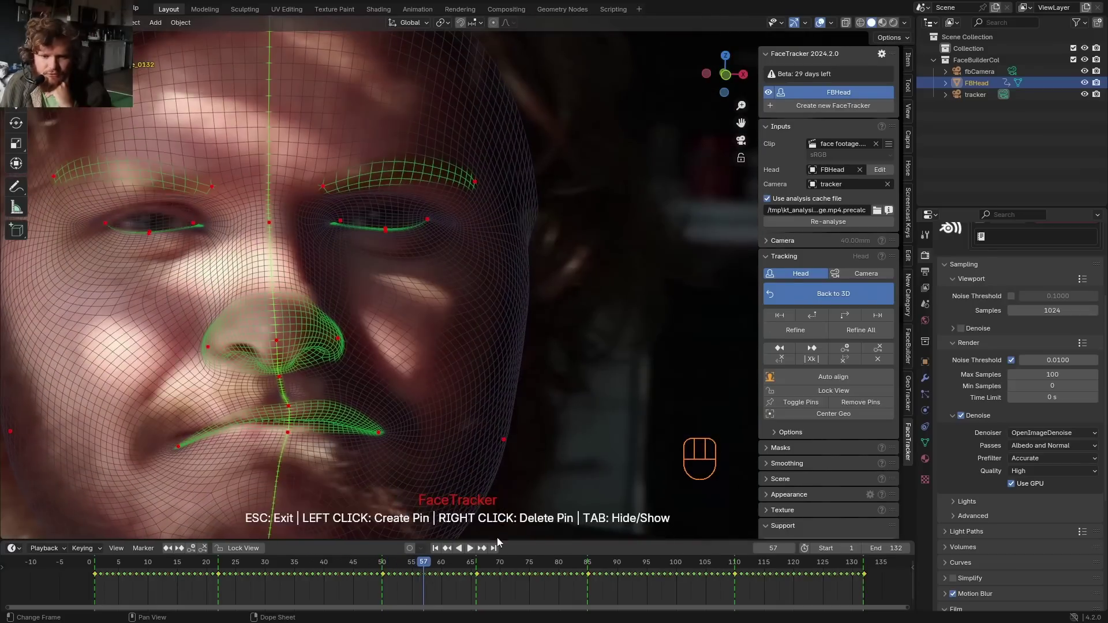
pyautogui.click(837, 384)
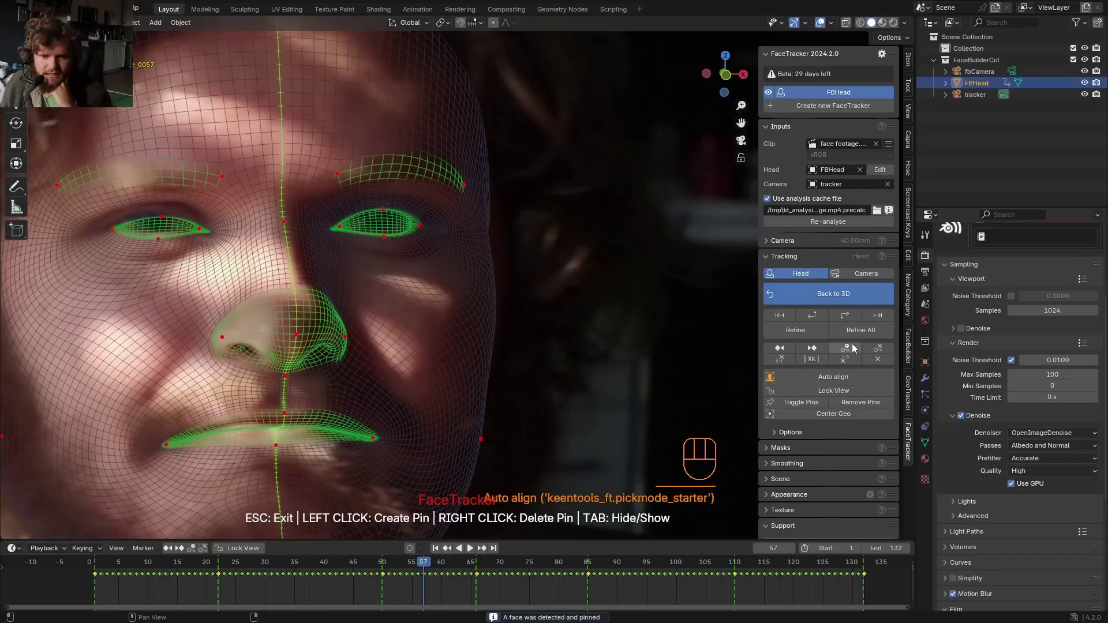
pyautogui.click(804, 329)
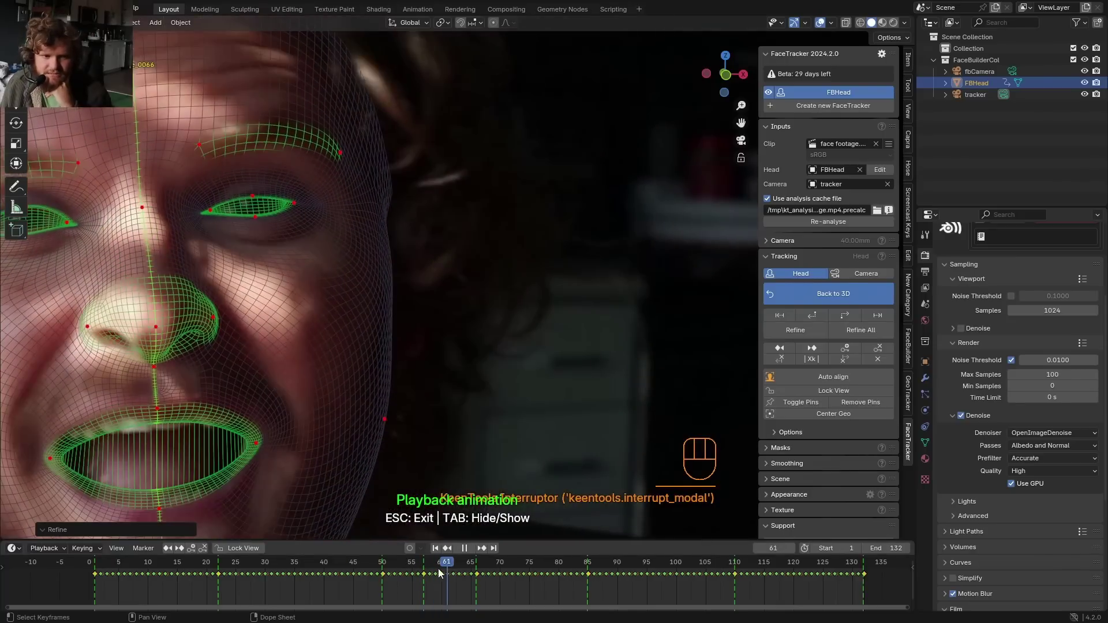
# Play back the tracked footage from the start to review the mask
pyautogui.click(506, 571)
pyautogui.press('shift+Left')
pyautogui.press('space')
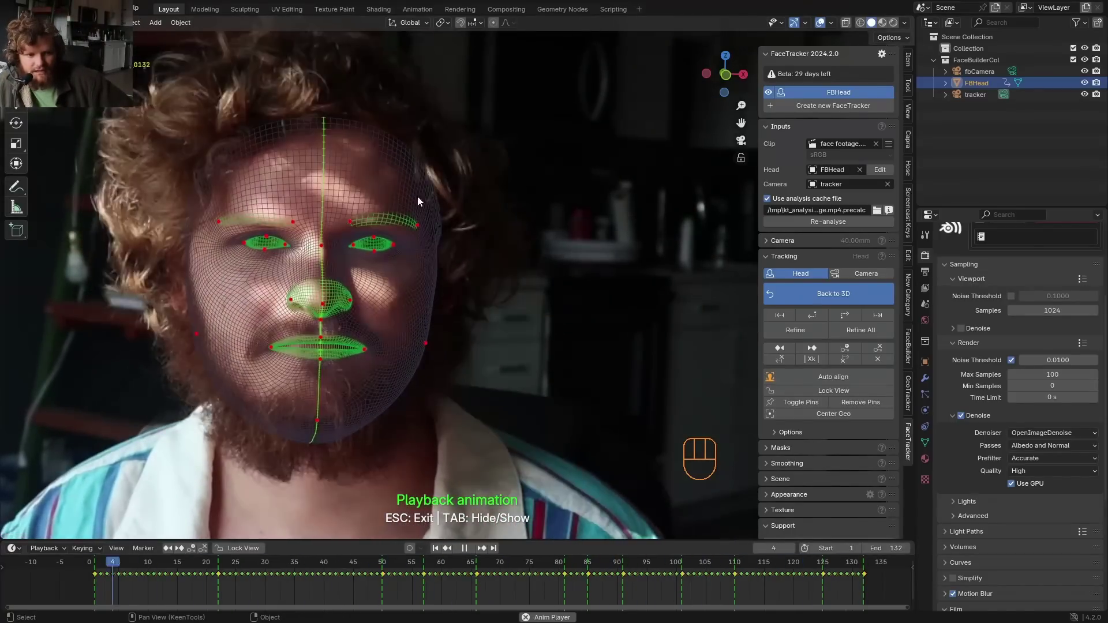
pyautogui.press('space')
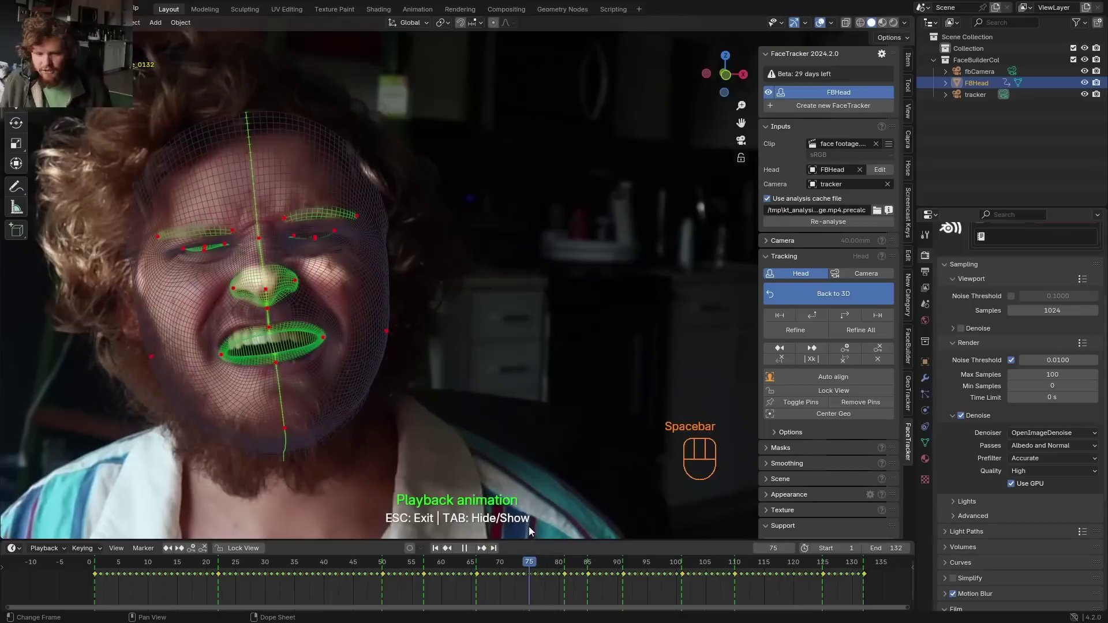
pyautogui.press('space')
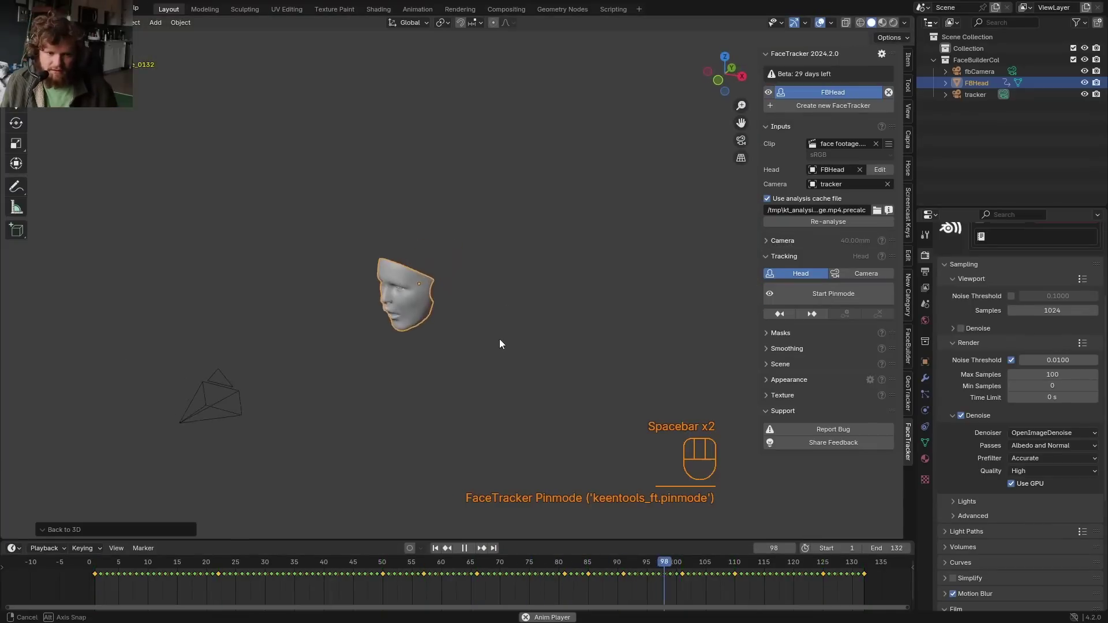
# Zoom into the tracked face in the FaceTracker pin view and jump back to frame 1
pyautogui.press('space')
pyautogui.click(672, 571)
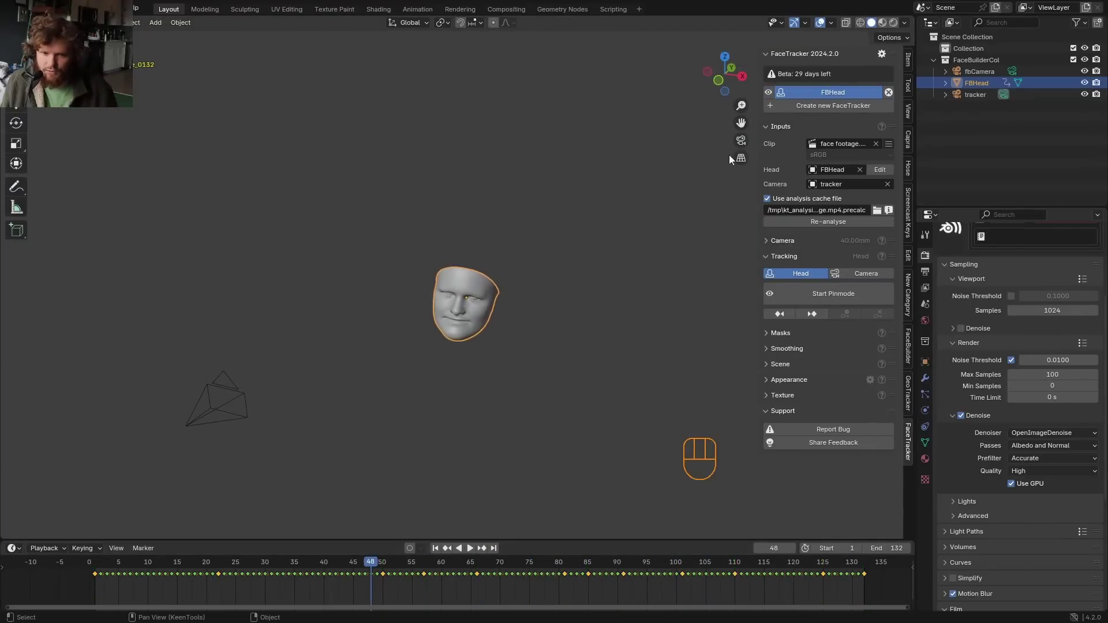
pyautogui.click(783, 449)
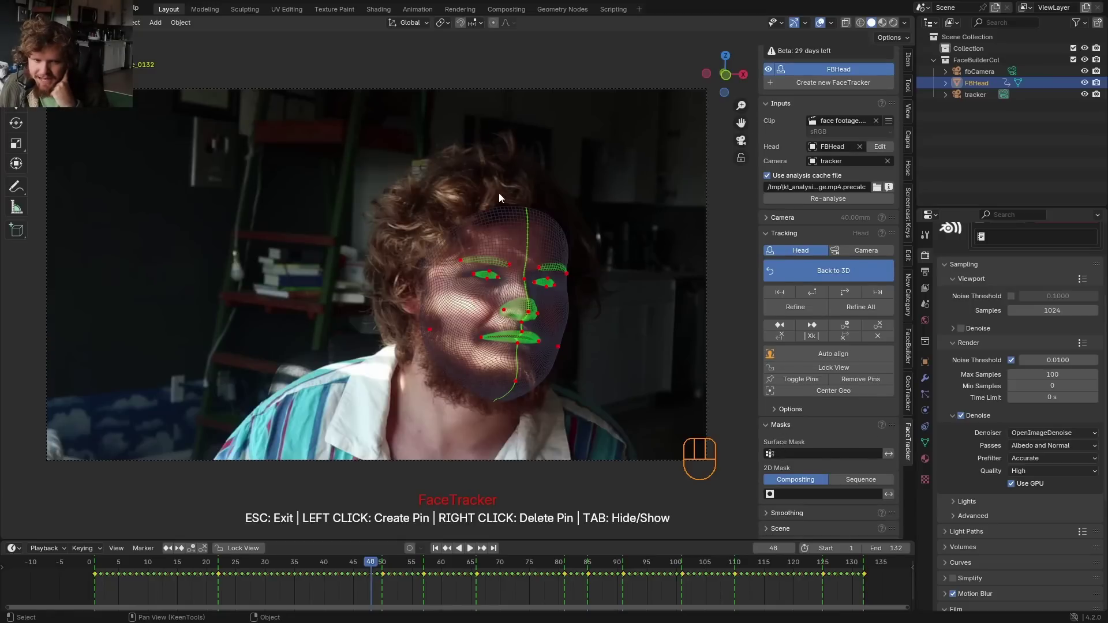
pyautogui.click(783, 430)
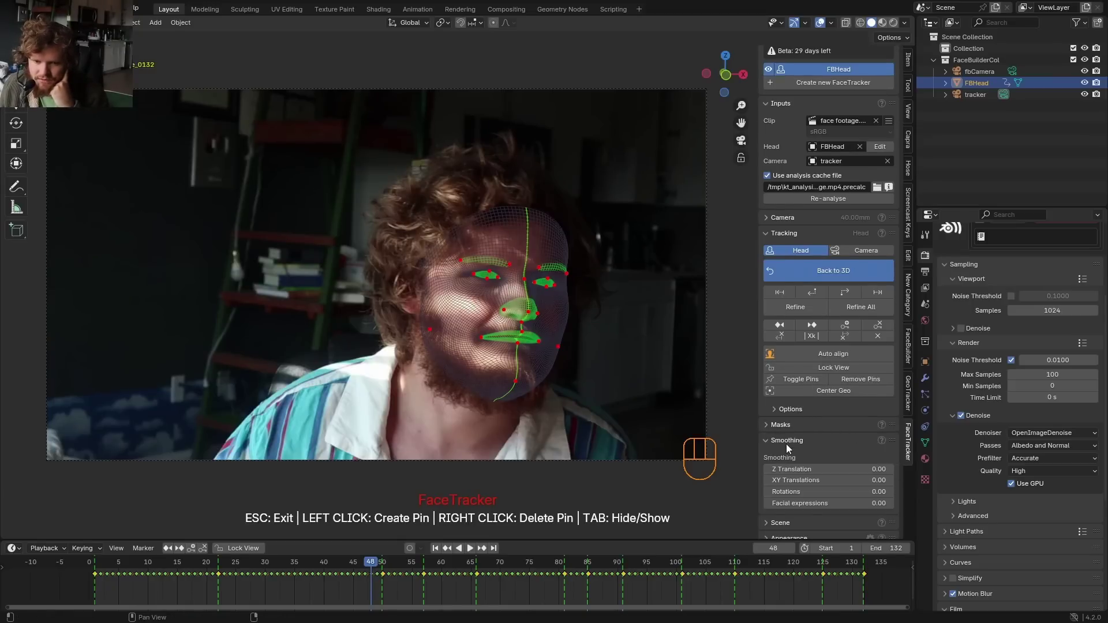
pyautogui.moveTo(848, 497); pyautogui.dragTo(839, 491)
pyautogui.click(796, 480)
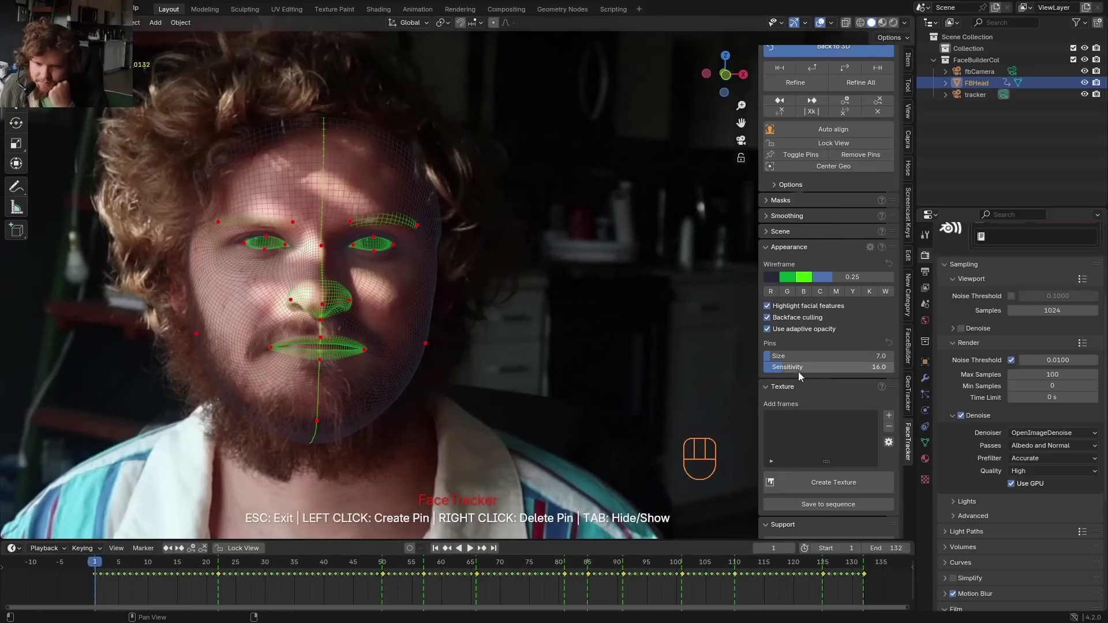
pyautogui.click(892, 418)
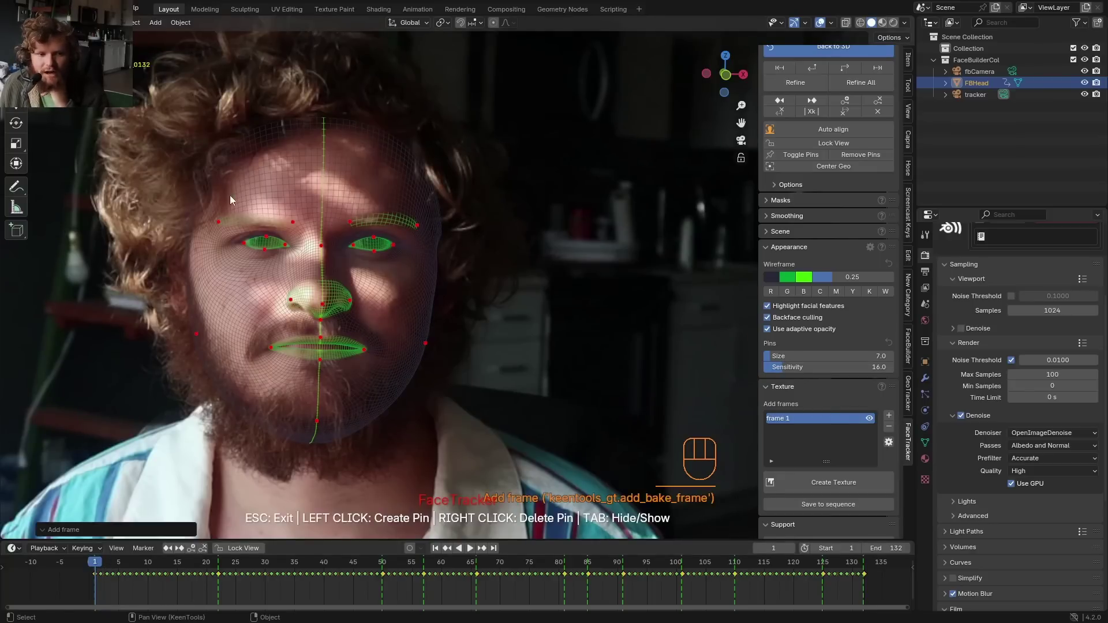
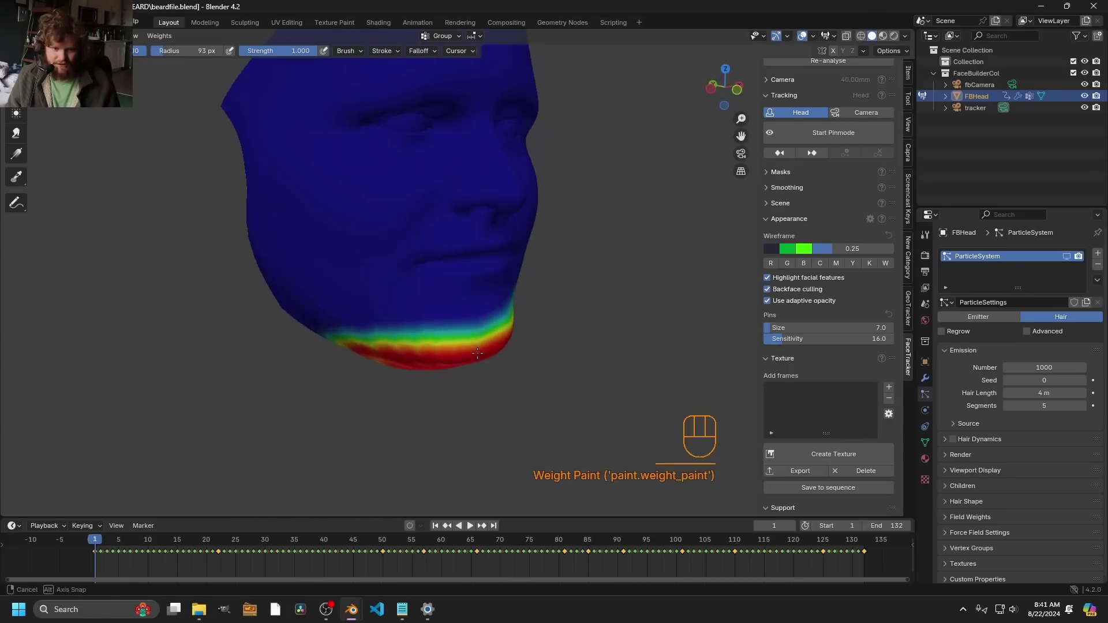
# Shrink the brush, paint the moustache and jawline weights, then stop weight painting
pyautogui.press('f')
pyautogui.press('ctrl+z')
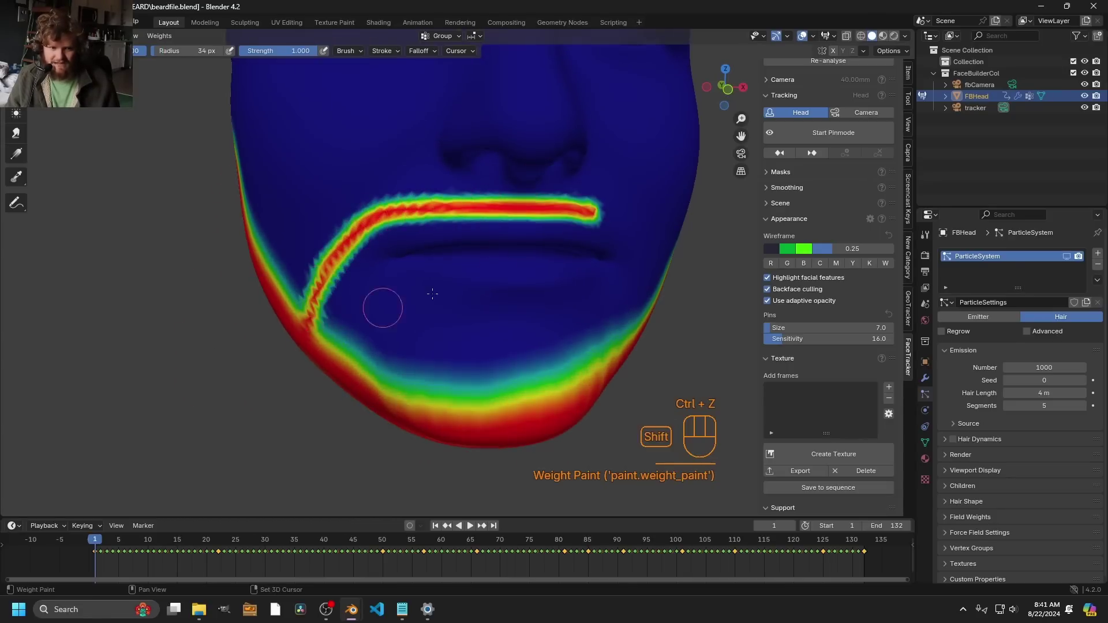
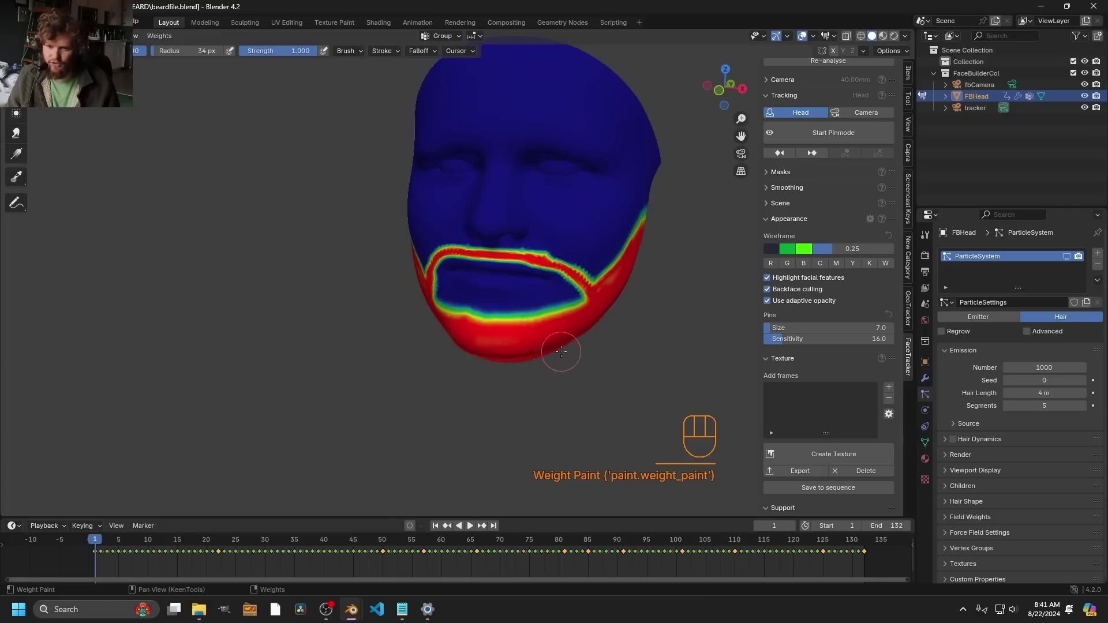
pyautogui.press('ctrl+Tab')
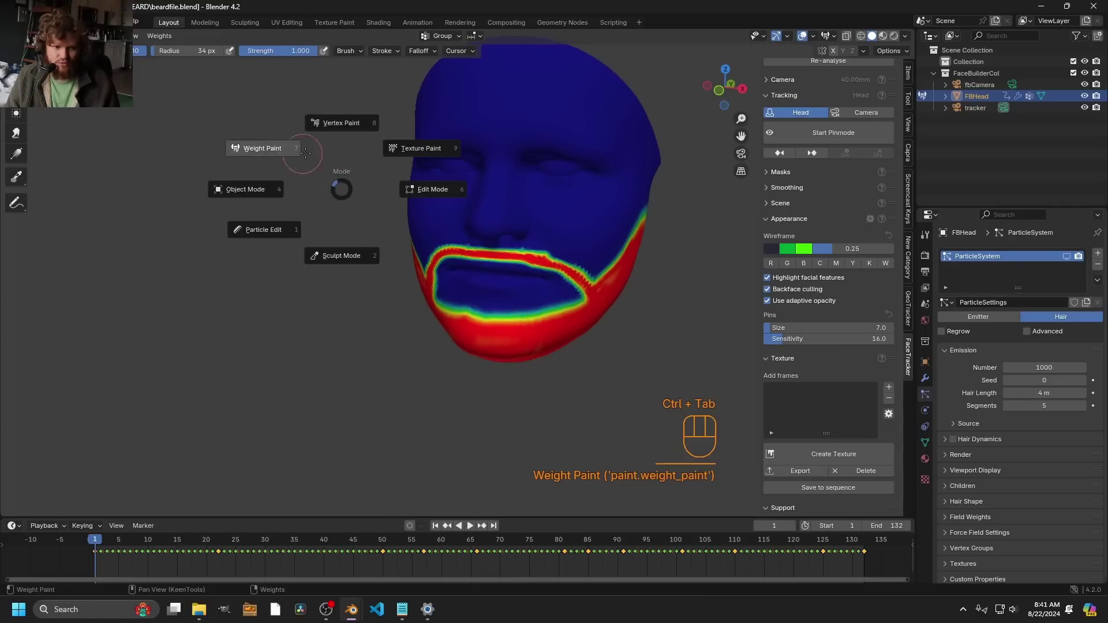
# Set the hair particle Density to the painted beard vertex group under Vertex Groups
pyautogui.click(930, 454)
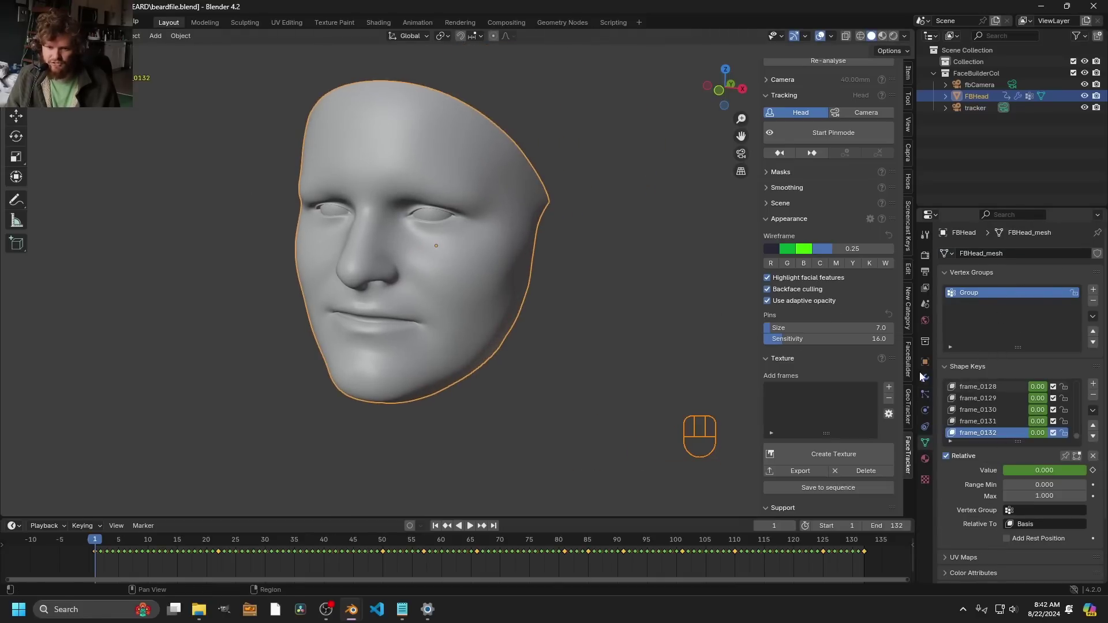
pyautogui.click(1073, 263)
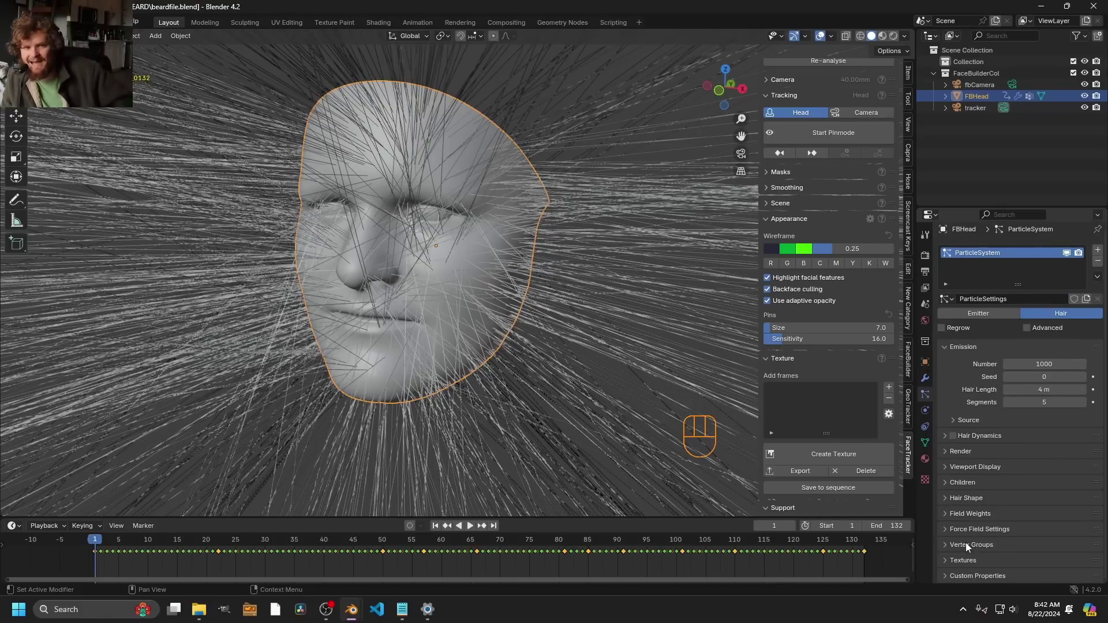
pyautogui.click(980, 553)
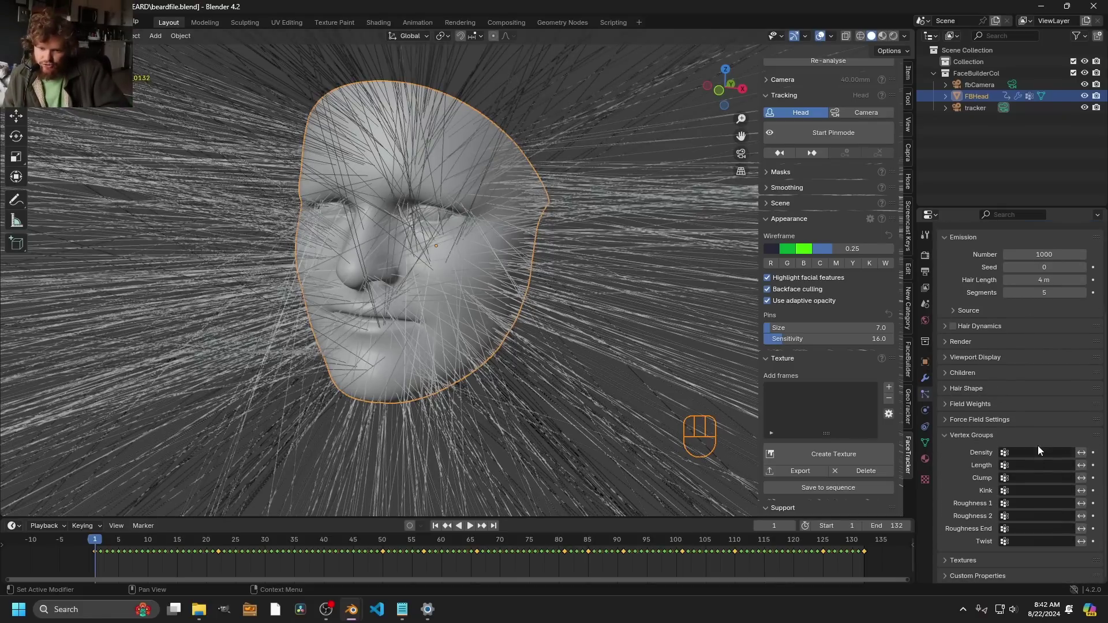
pyautogui.click(1038, 458)
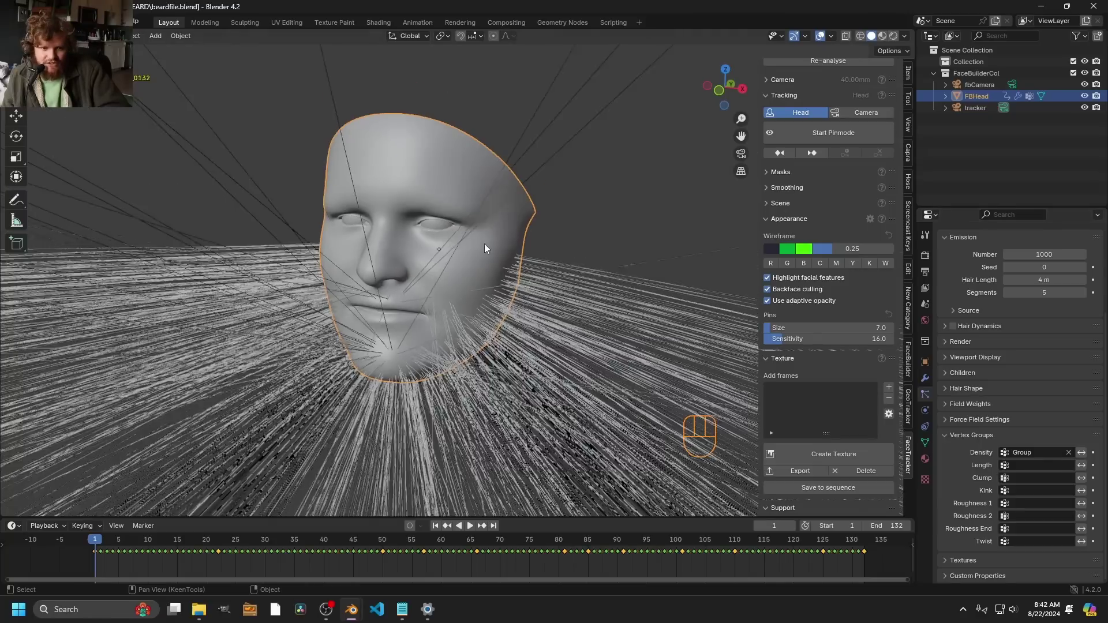
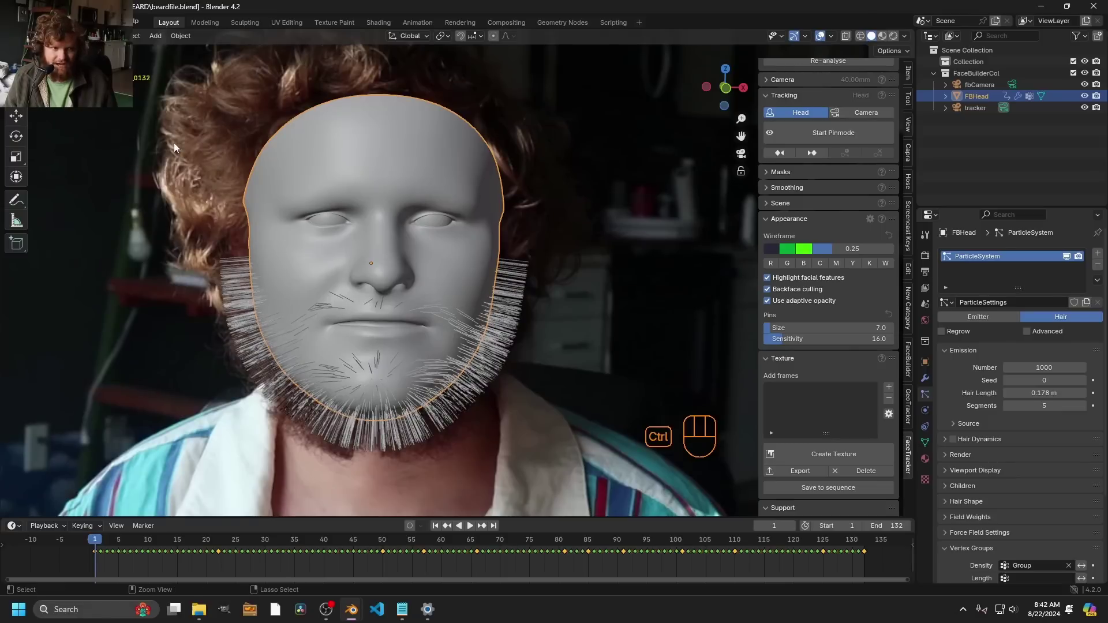
# In Particle Edit, comb the moustache and jaw strands into shape, then puff them up
pyautogui.press('ctrl+Tab')
pyautogui.press('f')
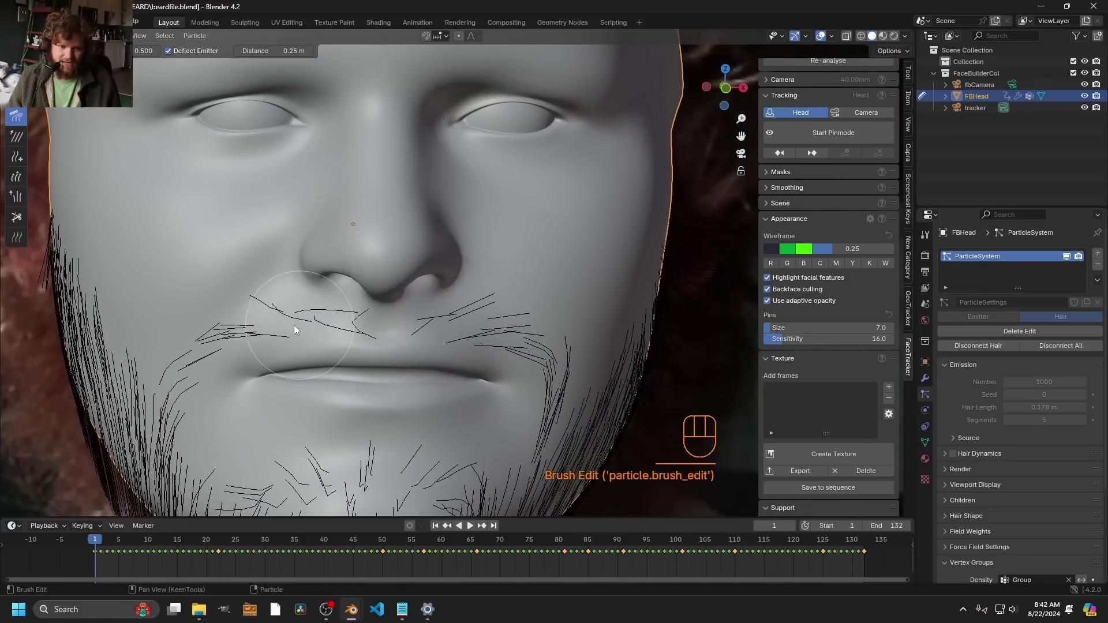
pyautogui.moveTo(432, 327); pyautogui.dragTo(545, 356)
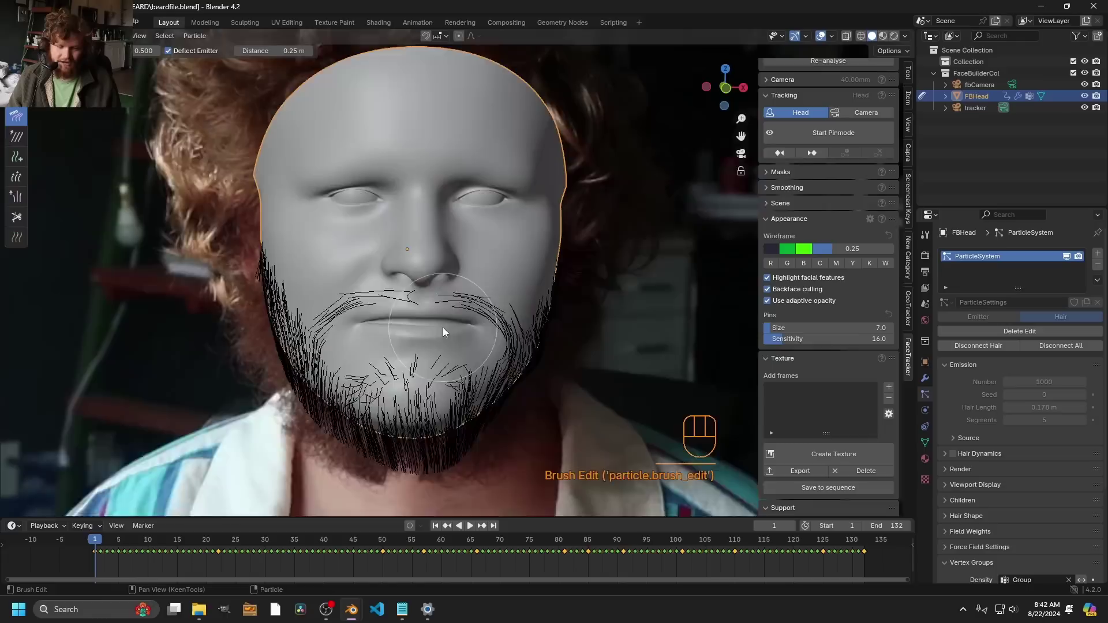
pyautogui.moveTo(380, 409); pyautogui.dragTo(455, 454)
pyautogui.click(463, 378)
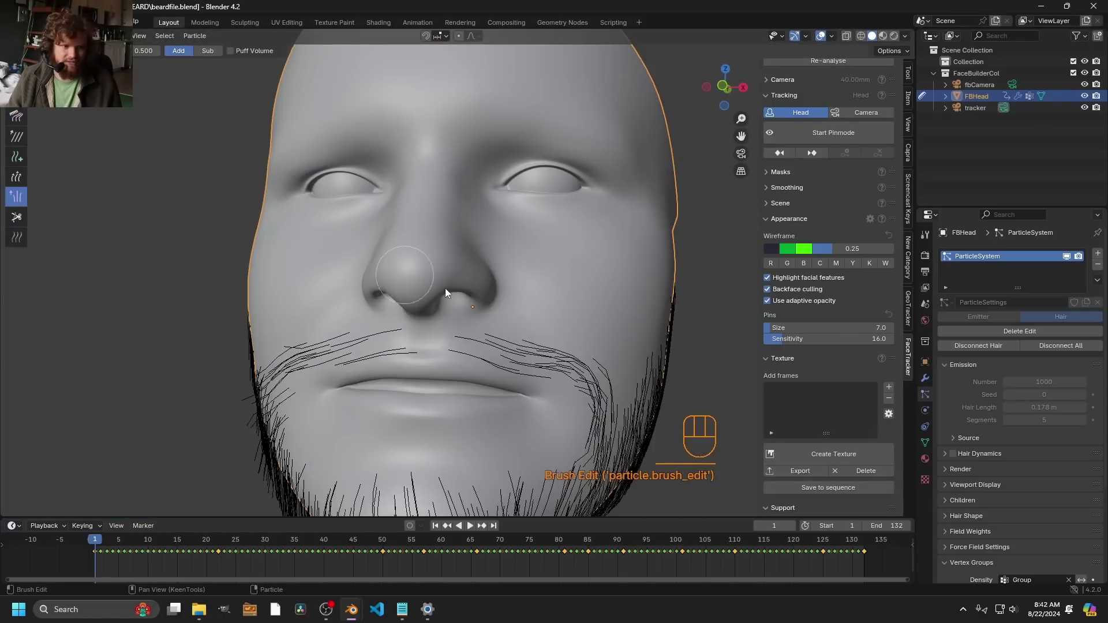
pyautogui.press('f')
pyautogui.moveTo(536, 336); pyautogui.dragTo(552, 354)
# Undo stray edits, comb the beard strands along the chin again, and return to Object Mode
pyautogui.press('ctrl+z')
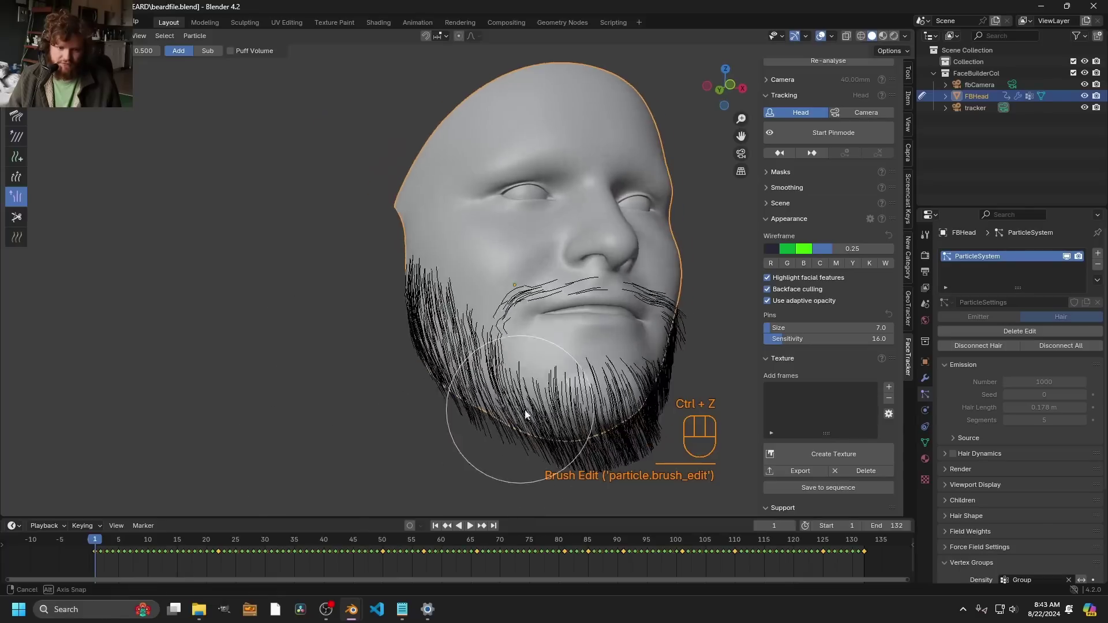
pyautogui.click(411, 289)
pyautogui.click(412, 277)
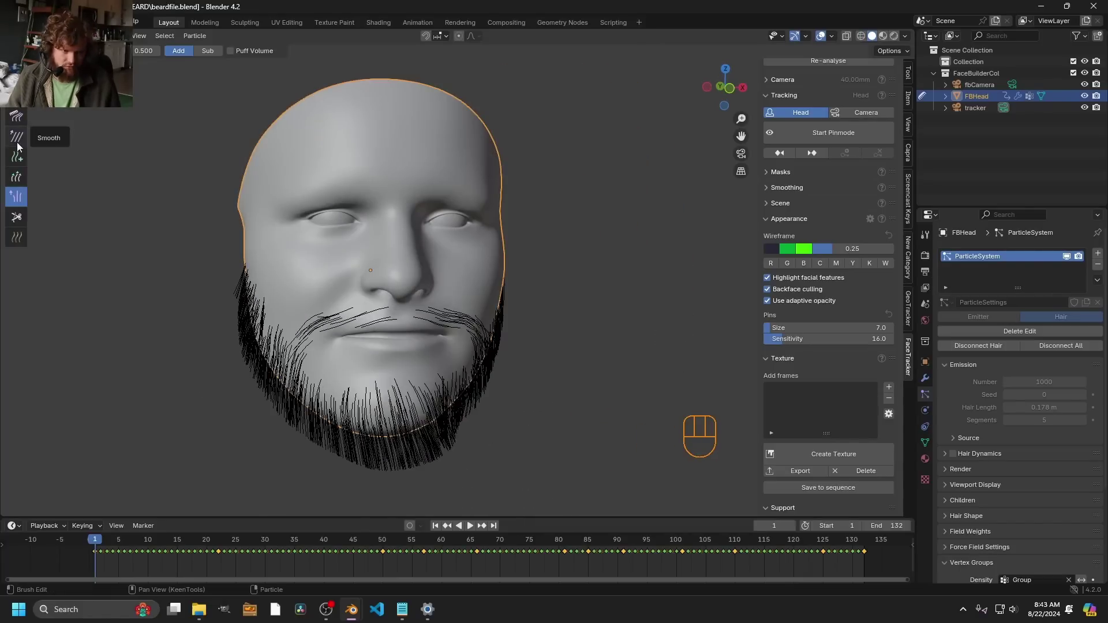
pyautogui.click(24, 162)
pyautogui.press('ctrl+z')
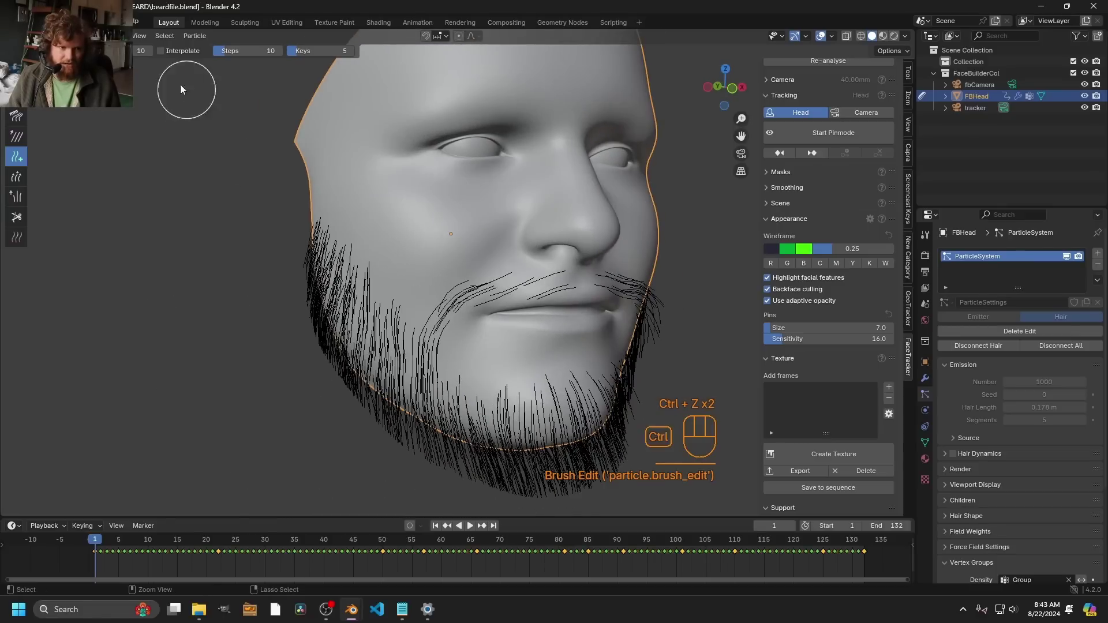
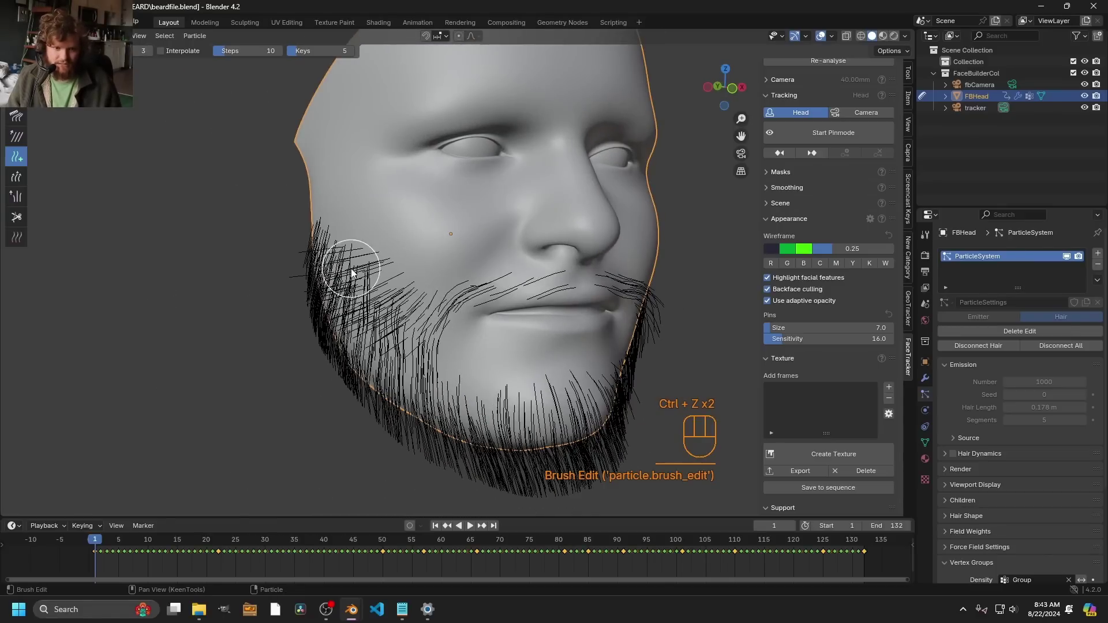
pyautogui.press('ctrl+z')
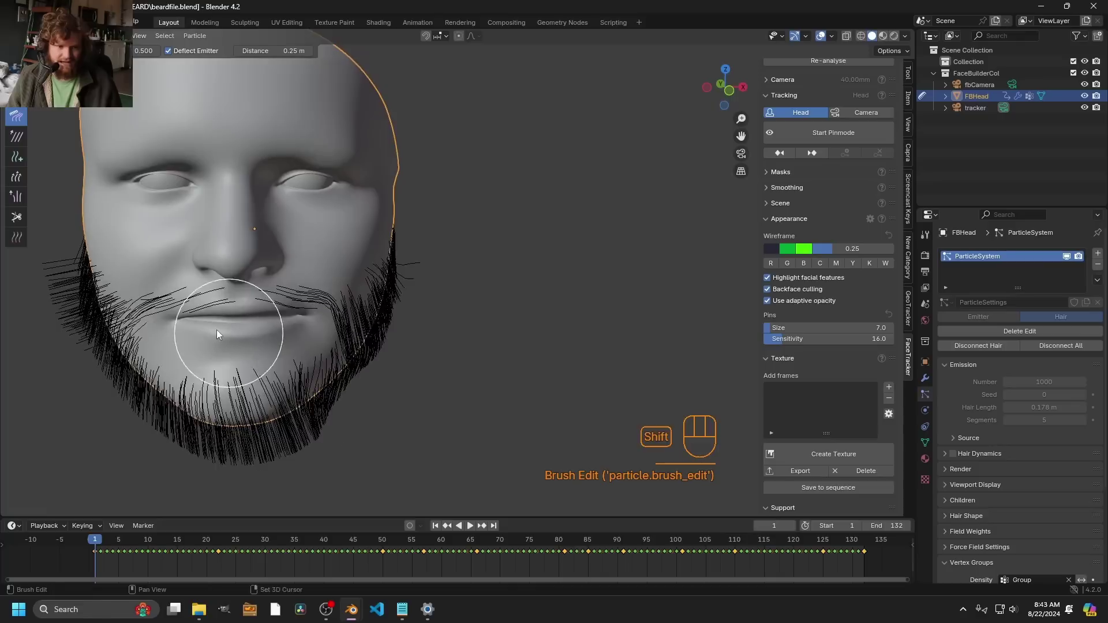
pyautogui.moveTo(291, 290); pyautogui.dragTo(374, 140)
pyautogui.press('ctrl+Tab')
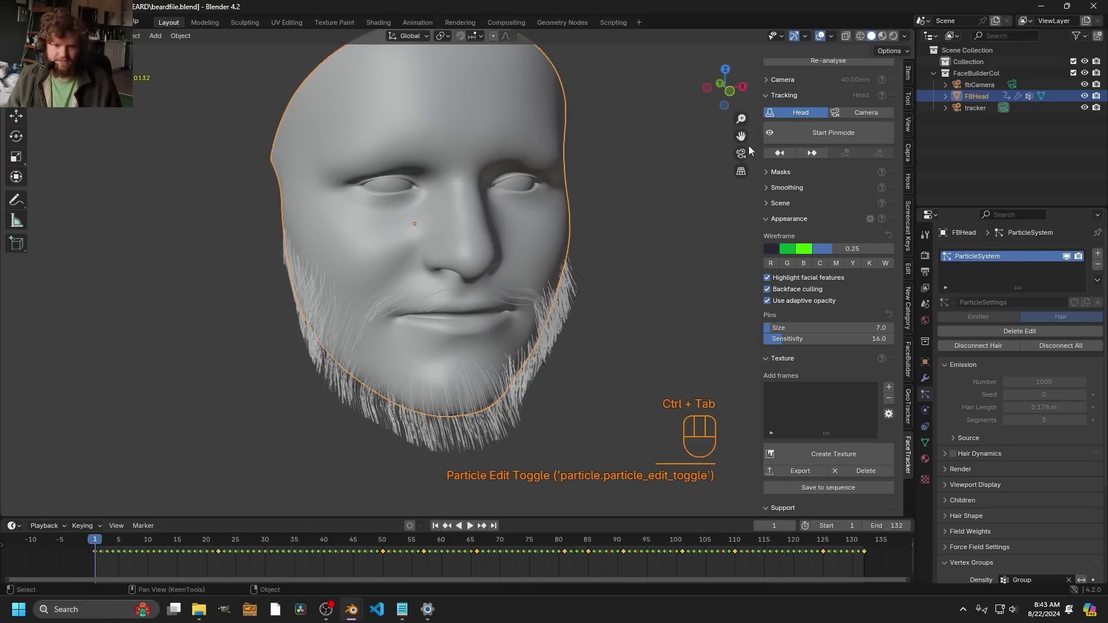
# Switch to rendered shading and turn off Show Emitter so only the beard renders over the footage
pyautogui.click(751, 155)
pyautogui.click(973, 492)
pyautogui.click(1009, 488)
pyautogui.click(963, 382)
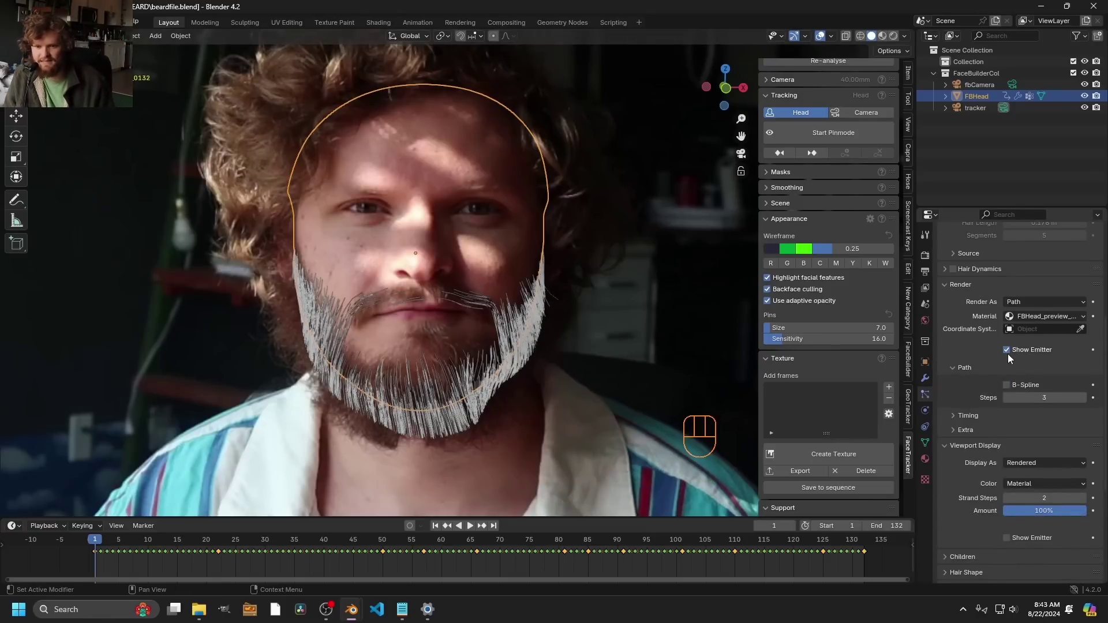
pyautogui.click(1011, 356)
# Scrub to later frames of the footage to check the beard follows the tracked head
pyautogui.click(138, 547)
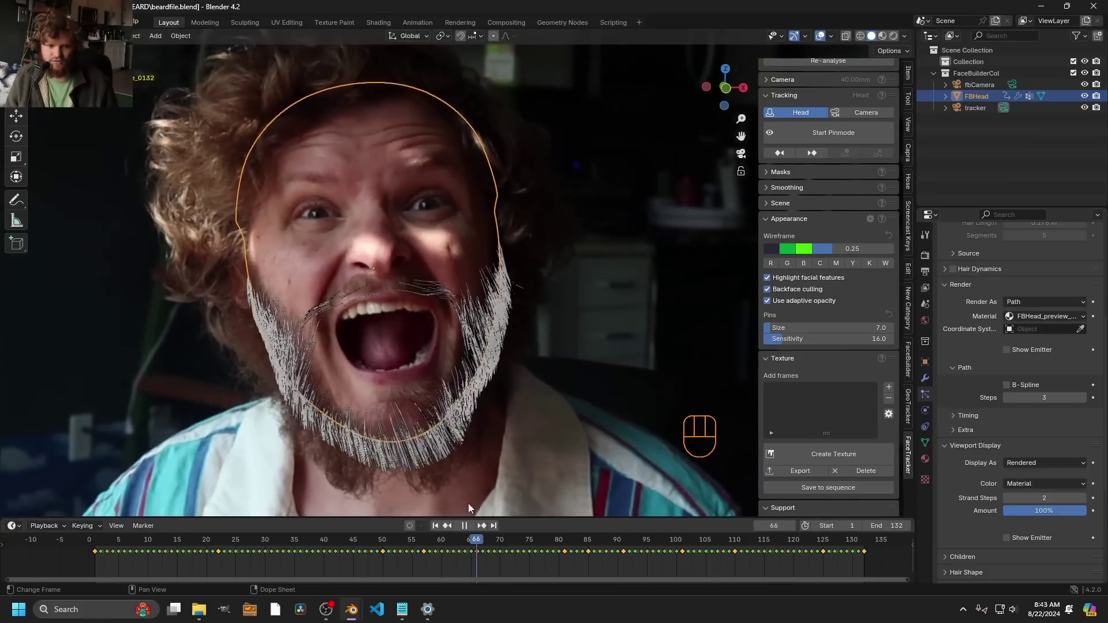
pyautogui.middleClick(423, 340)
pyautogui.click(439, 545)
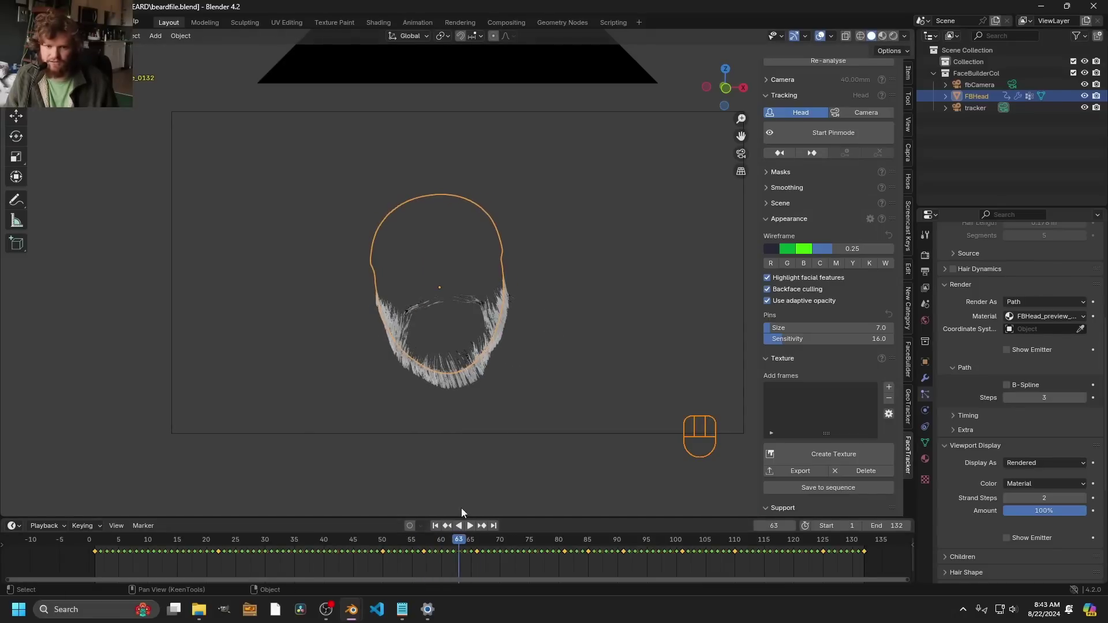
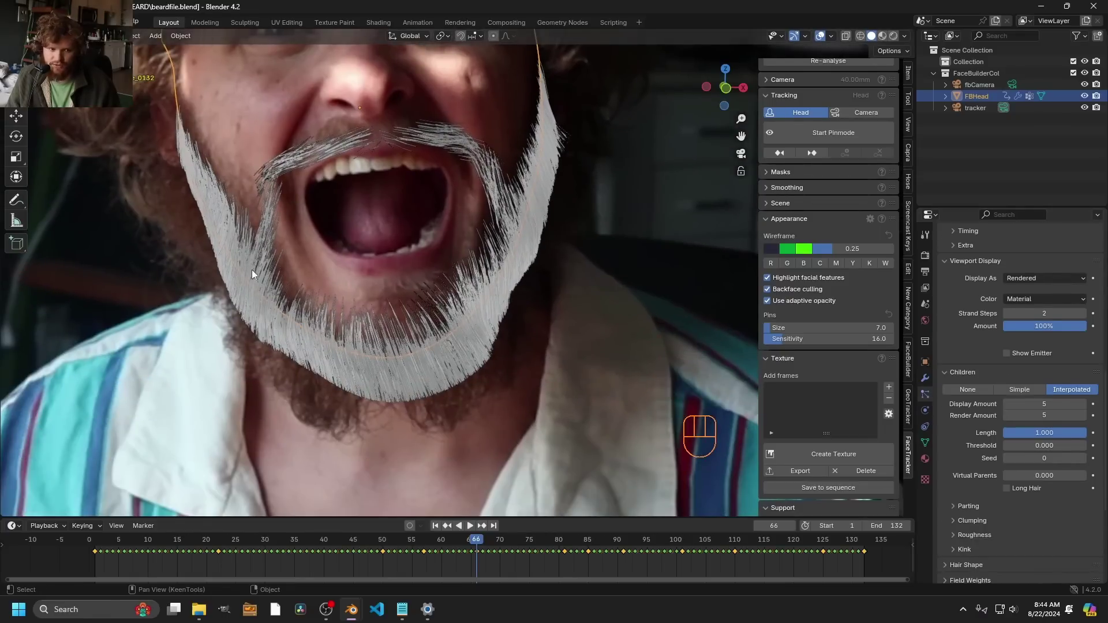
# In Particle Edit, pick the Length brush set to Grow to lengthen the chin and jaw strands
pyautogui.press('ctrl+Tab')
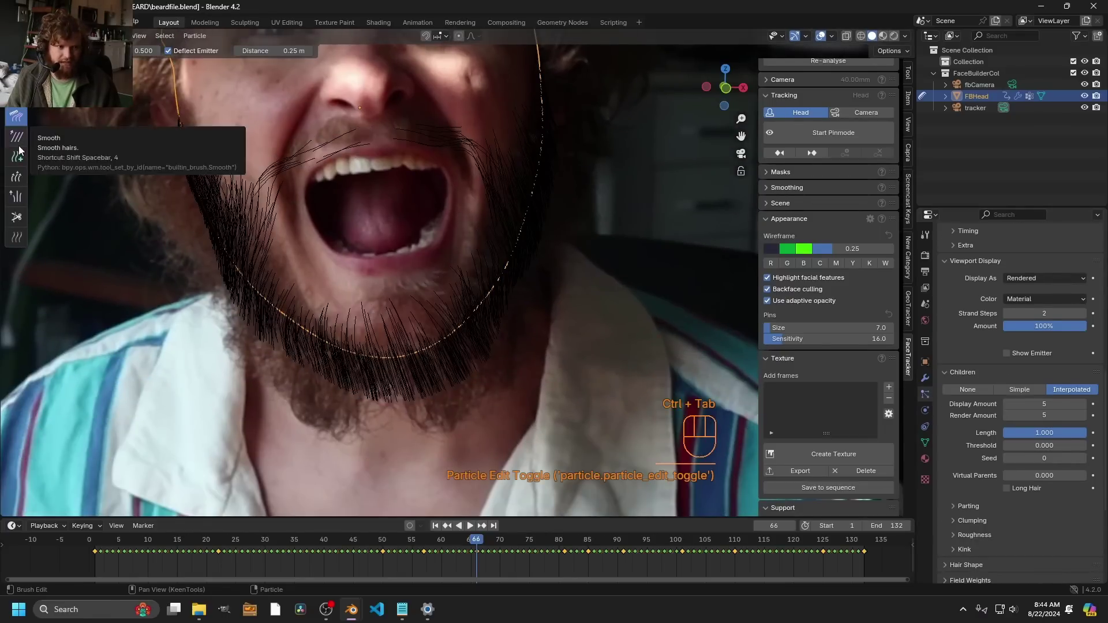
pyautogui.click(21, 175)
pyautogui.press('f')
pyautogui.click(479, 359)
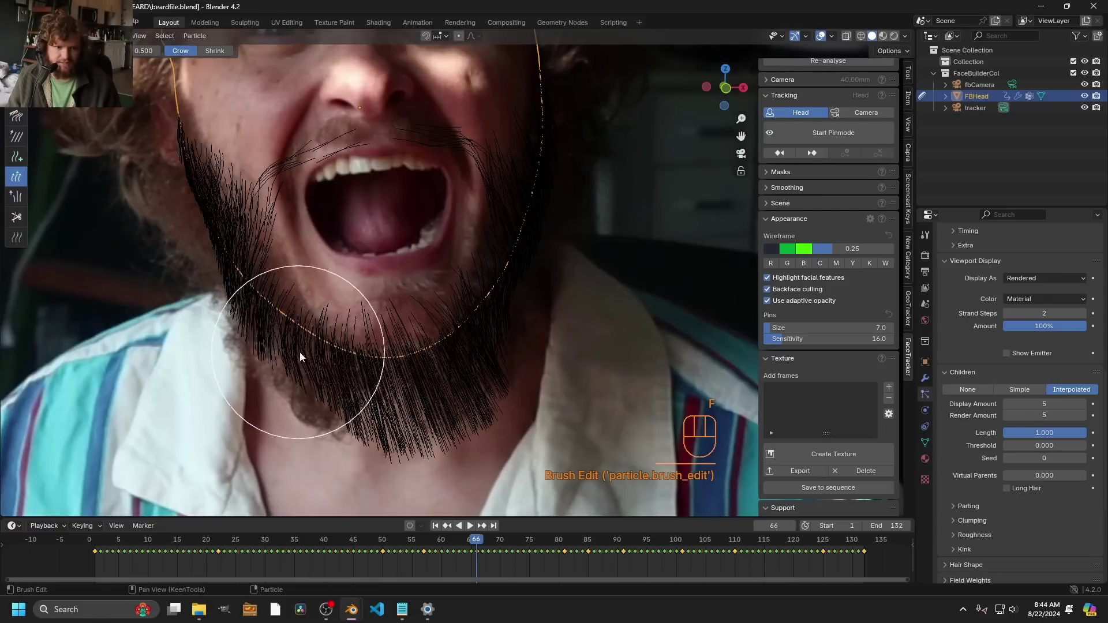
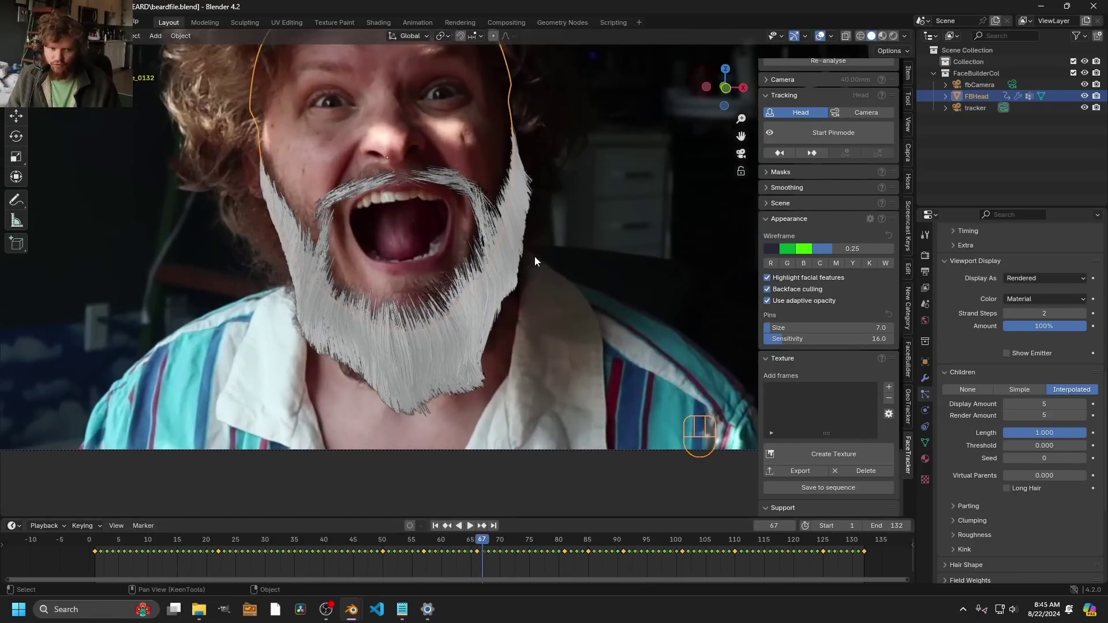
# Raise child-hair Clump to about 0.4 and expand the Roughness settings
pyautogui.click(974, 465)
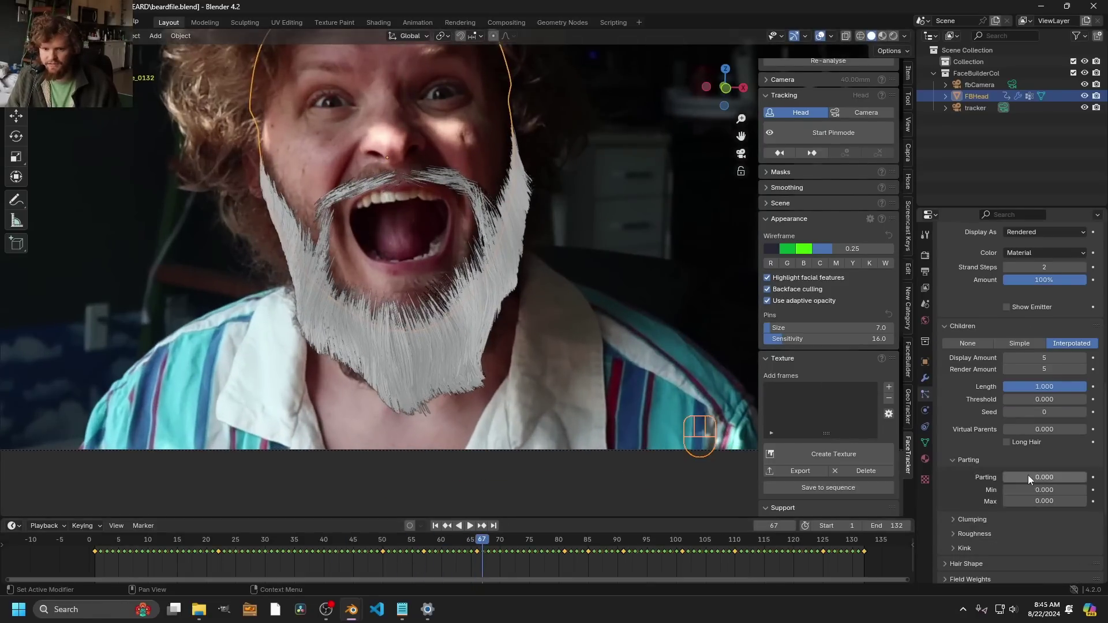
pyautogui.click(1032, 479)
pyautogui.moveTo(983, 483); pyautogui.dragTo(1038, 504)
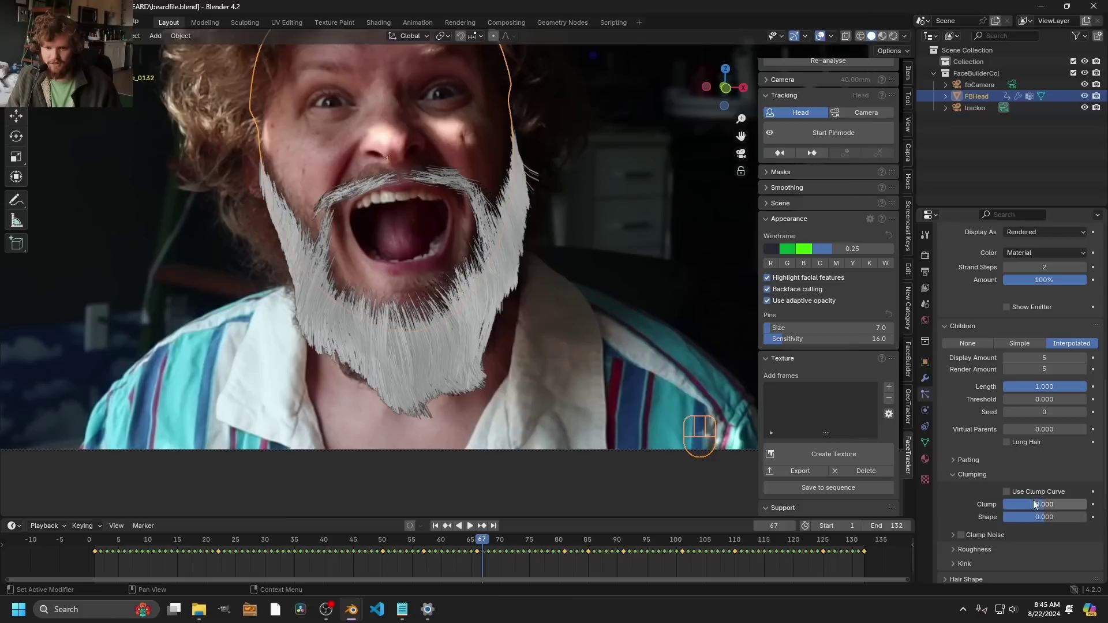
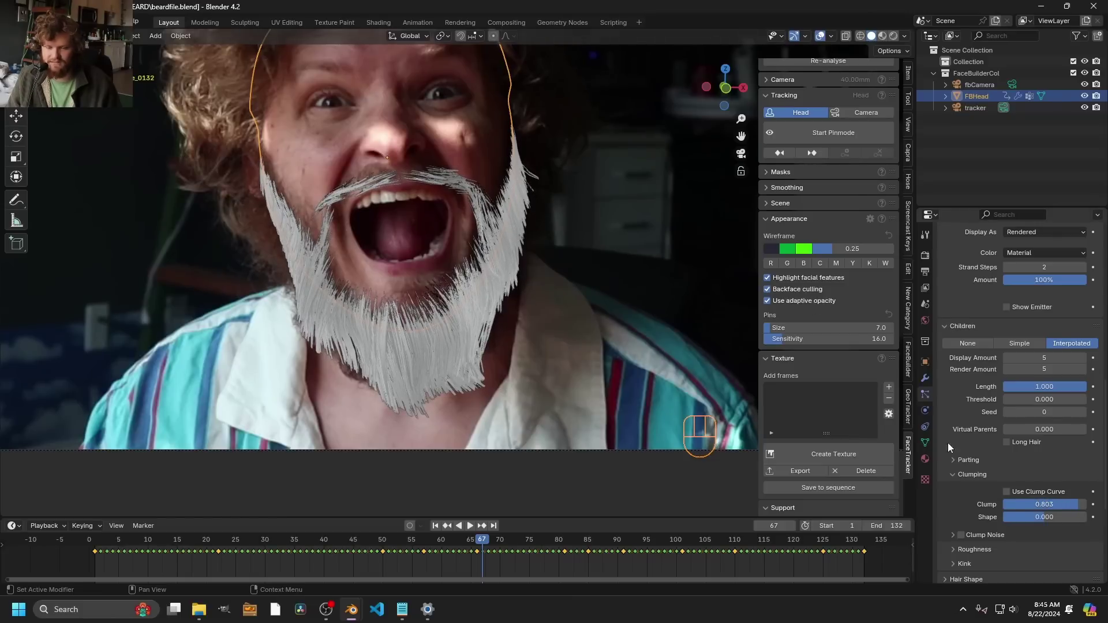
pyautogui.click(976, 448)
pyautogui.middleClick(490, 243)
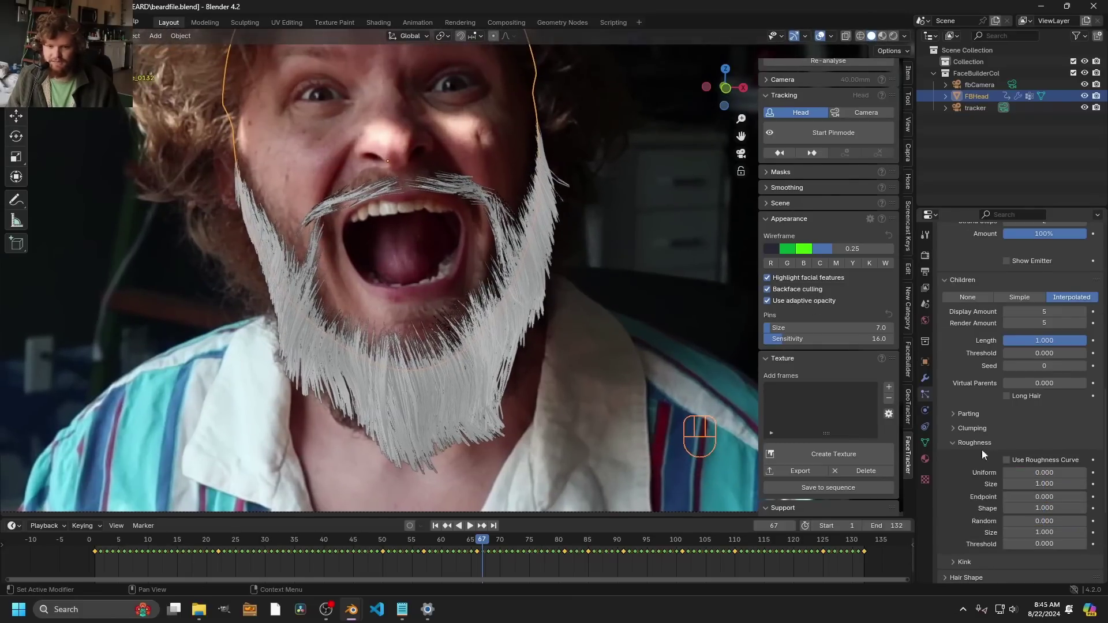
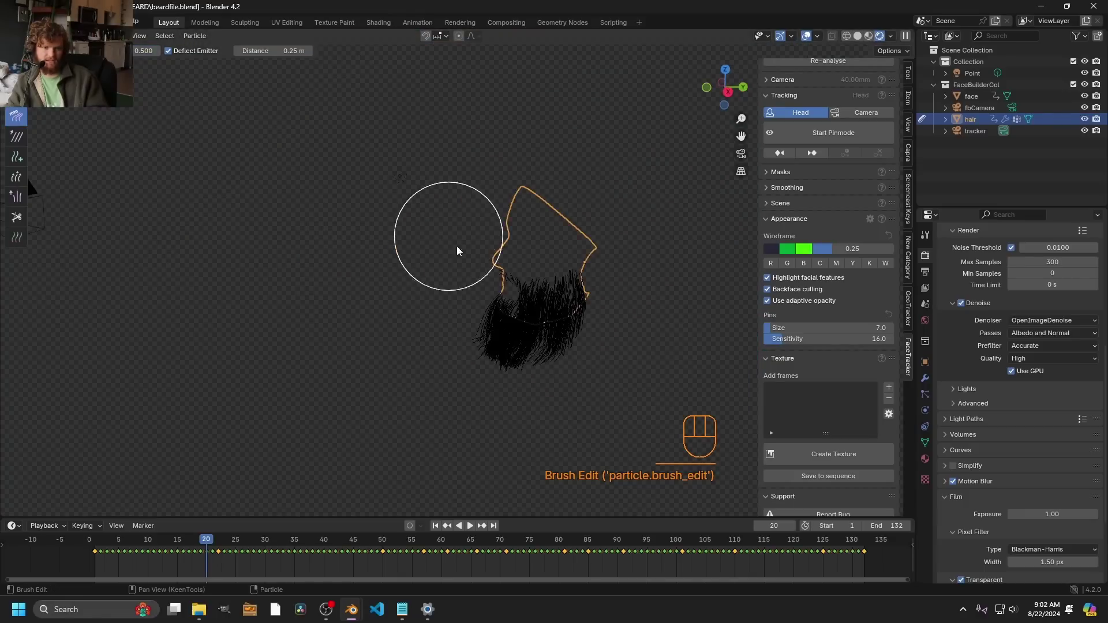
# Comb the beard hair strands into place along the jawline
pyautogui.click(518, 372)
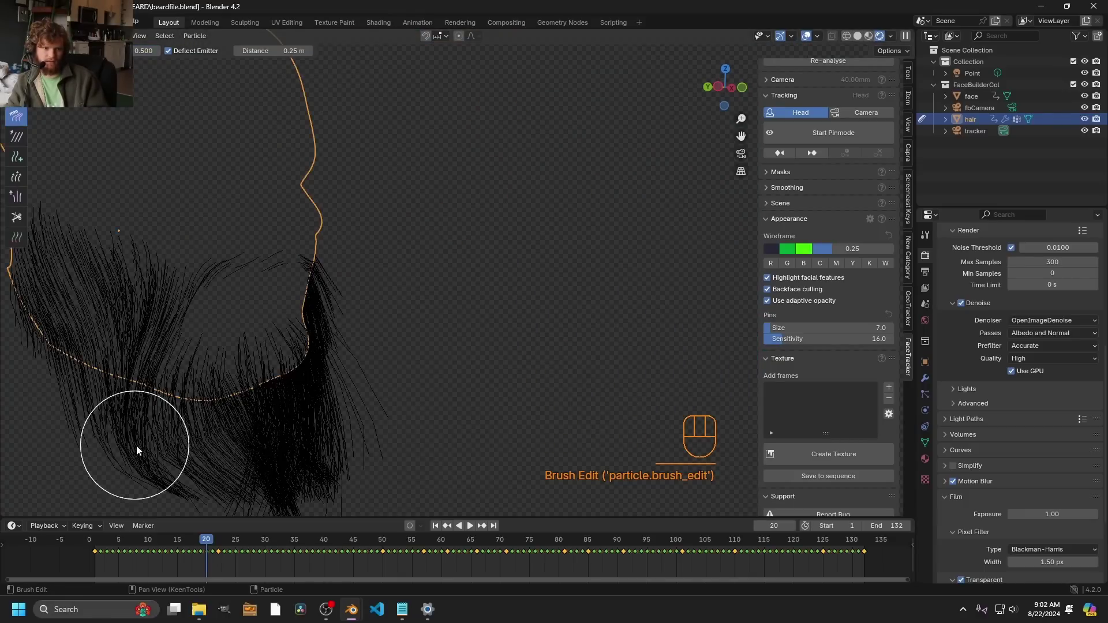
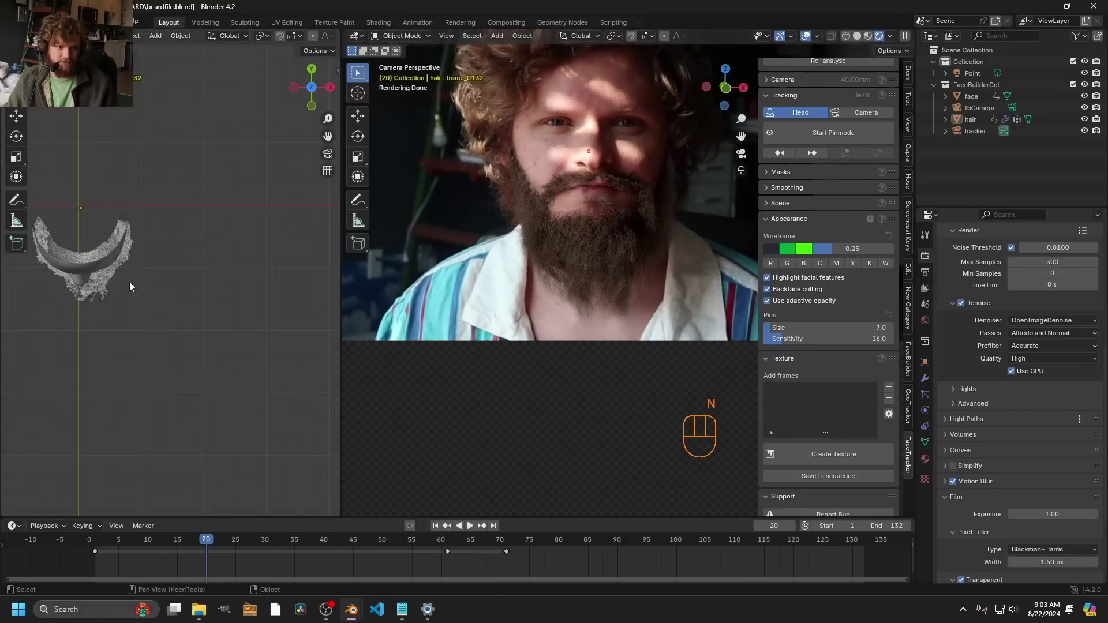
# Move the point light beside the head in the top view and save the blend file
pyautogui.press('g')
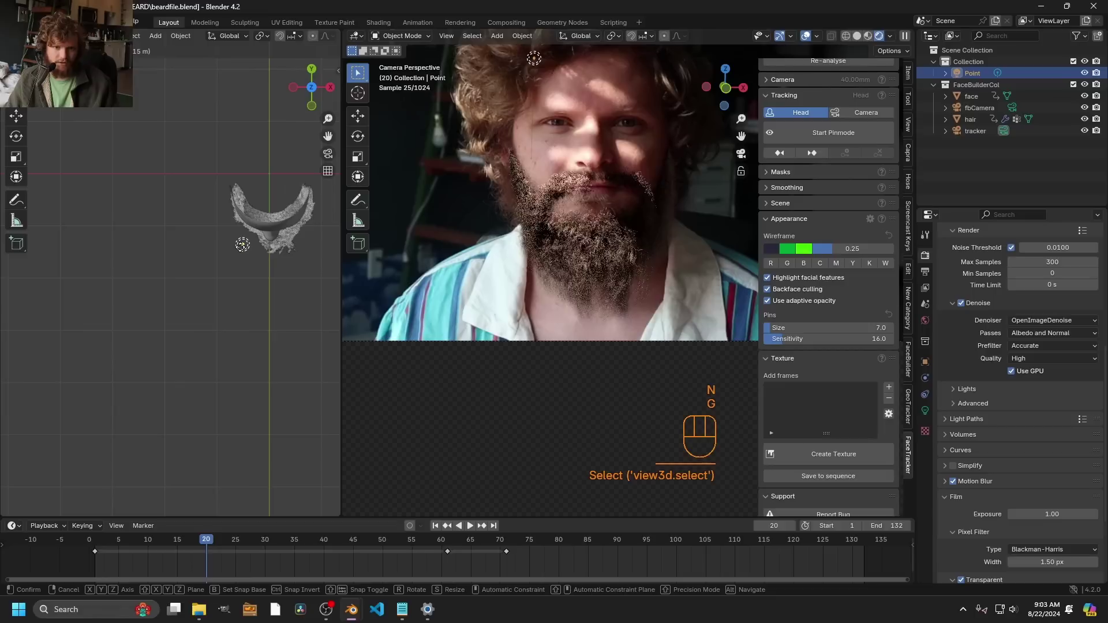
pyautogui.press('ctrl+z')
pyautogui.press('ctrl+s')
pyautogui.press('ctrl+s')
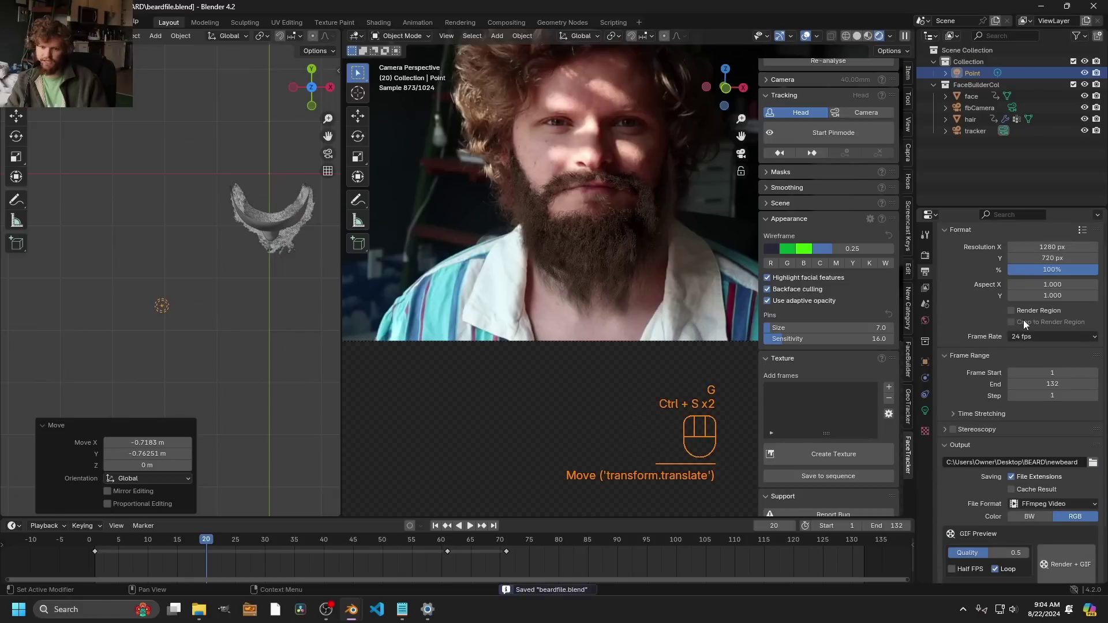
pyautogui.press('ctrl+s')
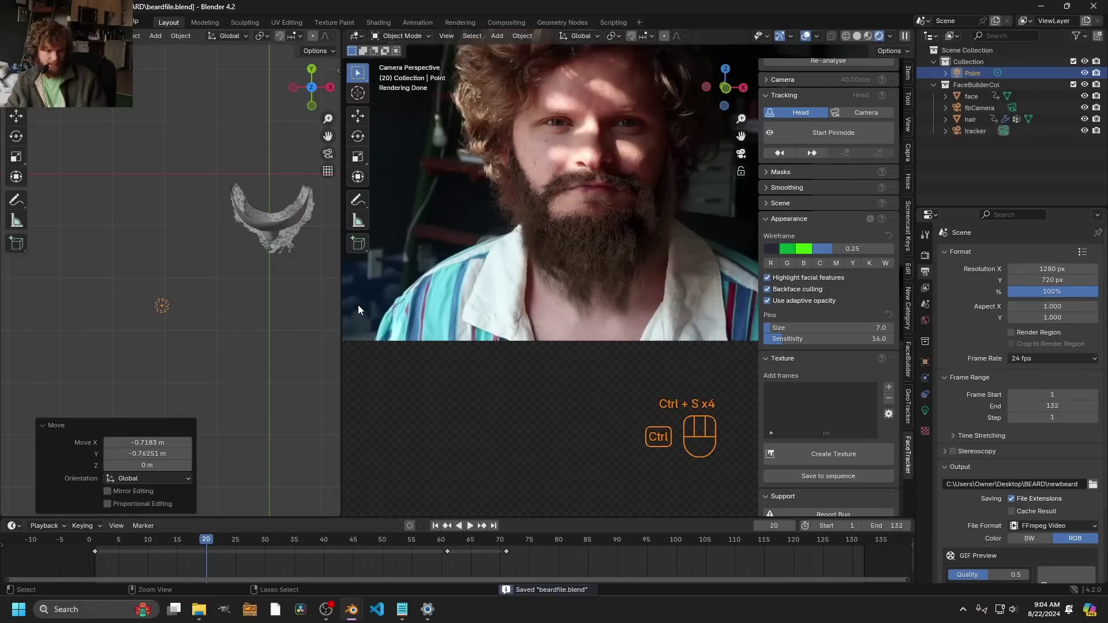